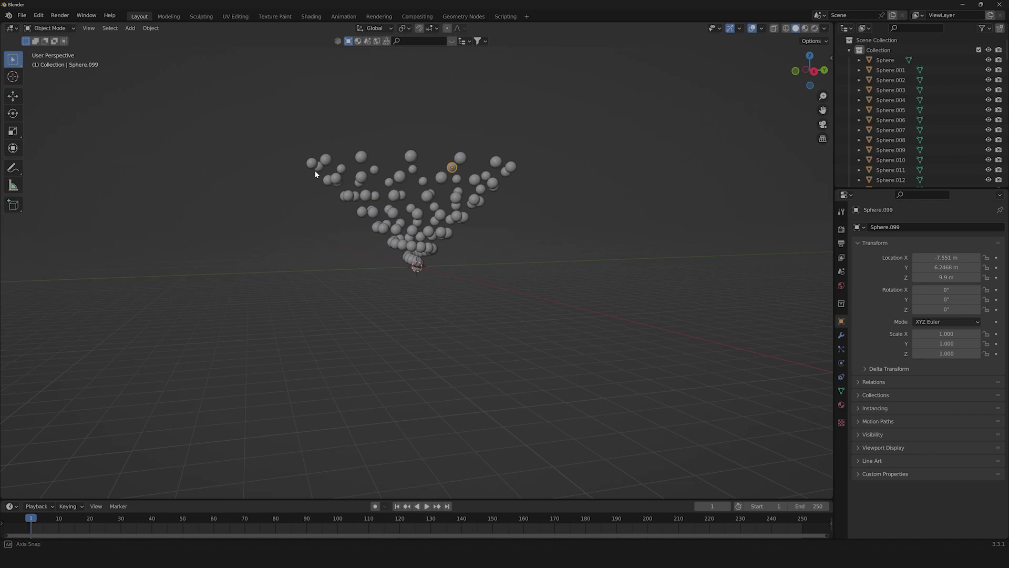
Inspect the sphere cluster, then switch the scene's render engine to Cycles
{"action": "middle_click", "coordinate": [346, 177]}
{"action": "left_click", "coordinate": [599, 123]}
{"action": "scroll", "scroll_direction": "up", "scroll_amount": 3}
{"action": "scroll", "scroll_direction": "down", "scroll_amount": 3}
{"action": "middle_click", "coordinate": [524, 202]}
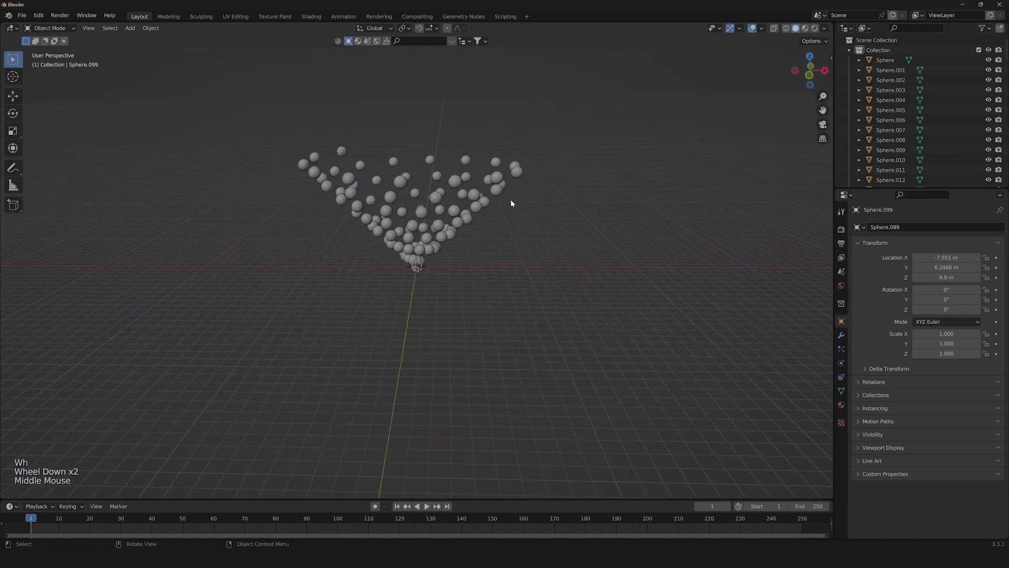
{"action": "key", "text": "a"}
{"action": "scroll", "scroll_direction": "up", "scroll_amount": 3}
{"action": "right_click", "coordinate": [459, 199]}
{"action": "left_click", "coordinate": [587, 199]}
{"action": "middle_click", "coordinate": [582, 203]}
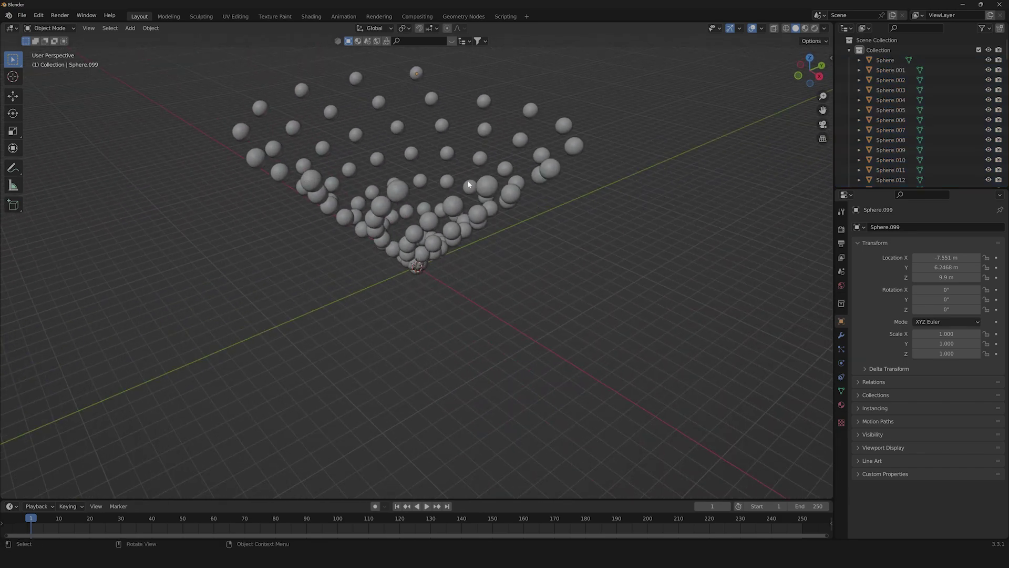
{"action": "middle_click", "coordinate": [378, 250]}
{"action": "scroll", "scroll_direction": "down", "scroll_amount": 3}
{"action": "scroll", "scroll_direction": "up", "scroll_amount": 3}
{"action": "scroll", "scroll_direction": "down", "scroll_amount": 3}
{"action": "middle_click", "coordinate": [542, 219]}
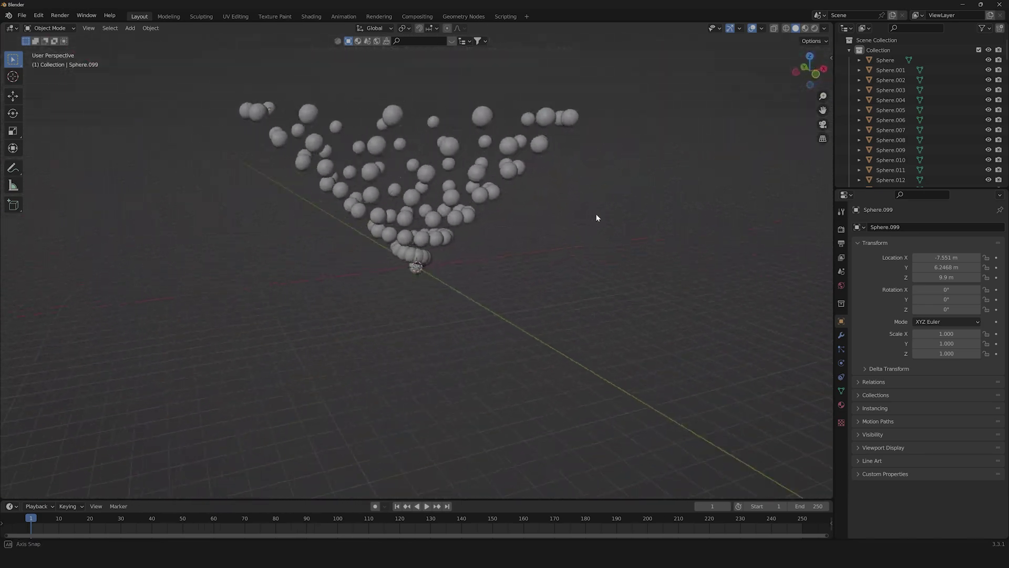
{"action": "left_click", "coordinate": [841, 232]}
{"action": "left_click", "coordinate": [941, 227]}
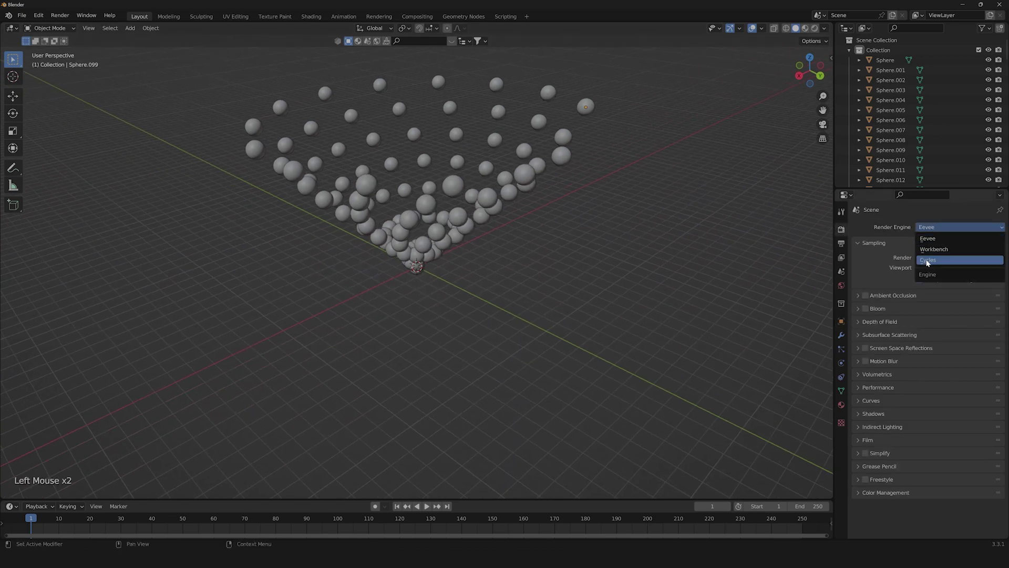
{"action": "left_click", "coordinate": [946, 252]}
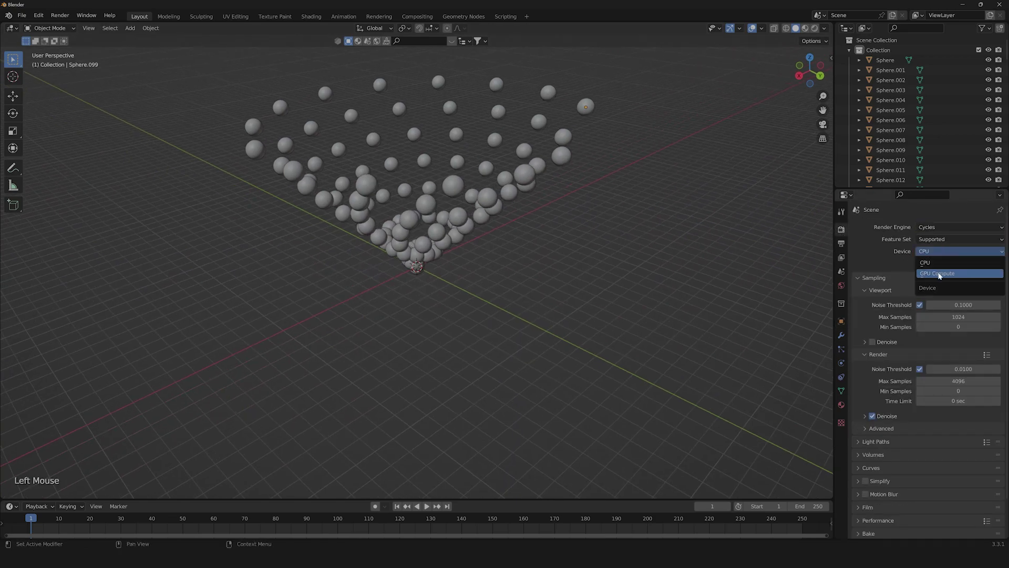
Render on GPU Compute and use OptiX denoising for both viewport and final render
{"action": "left_click", "coordinate": [880, 333]}
{"action": "left_click", "coordinate": [877, 333]}
{"action": "left_click", "coordinate": [934, 350]}
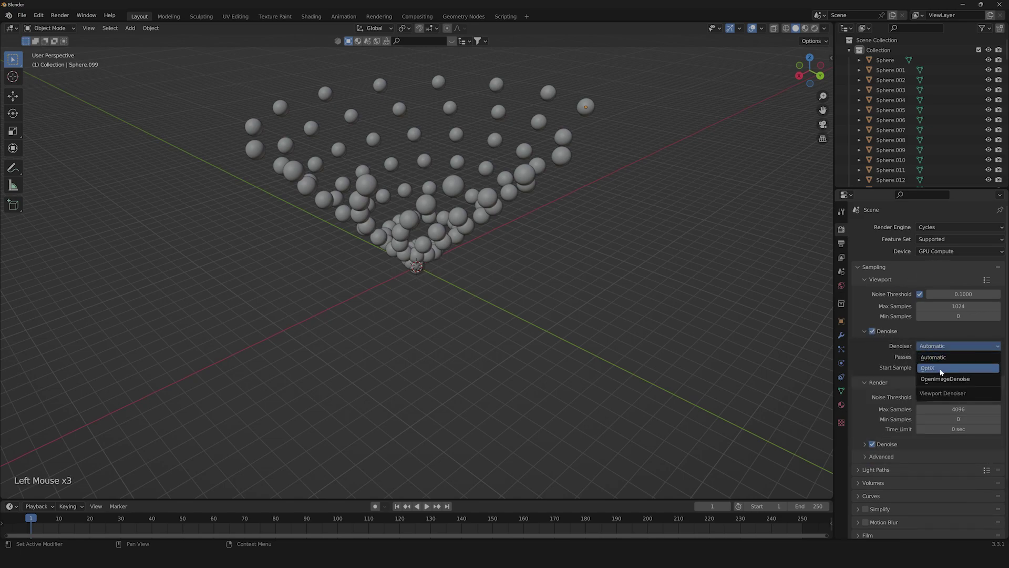
{"action": "left_click", "coordinate": [870, 444]}
{"action": "left_click", "coordinate": [943, 463]}
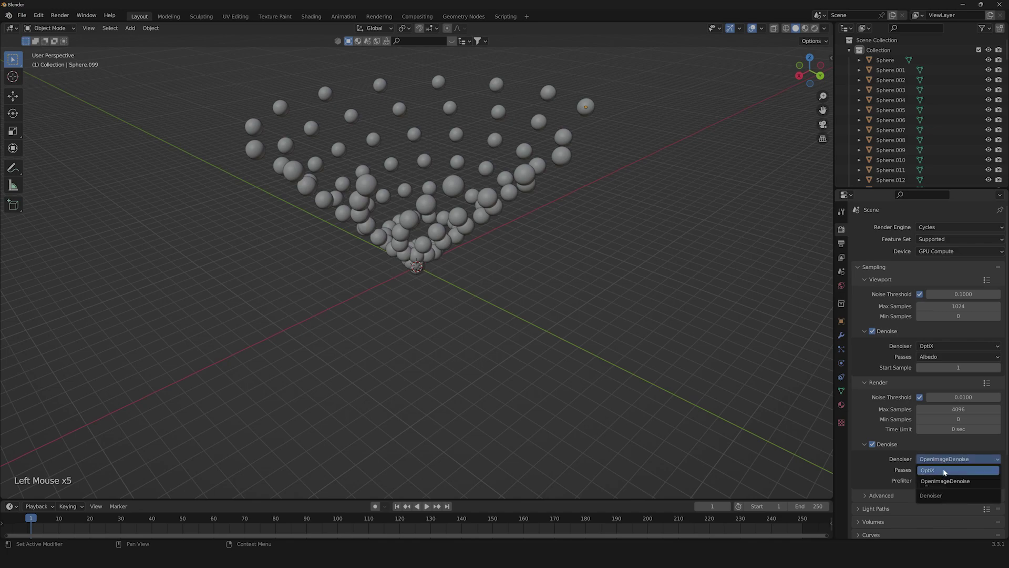
{"action": "left_click", "coordinate": [550, 253]}
Denoise using the Albedo and Normal passes, then add a camera to the scene
{"action": "middle_click", "coordinate": [494, 246]}
{"action": "left_click", "coordinate": [688, 207]}
{"action": "left_click", "coordinate": [536, 296]}
{"action": "key", "text": "shift+a"}
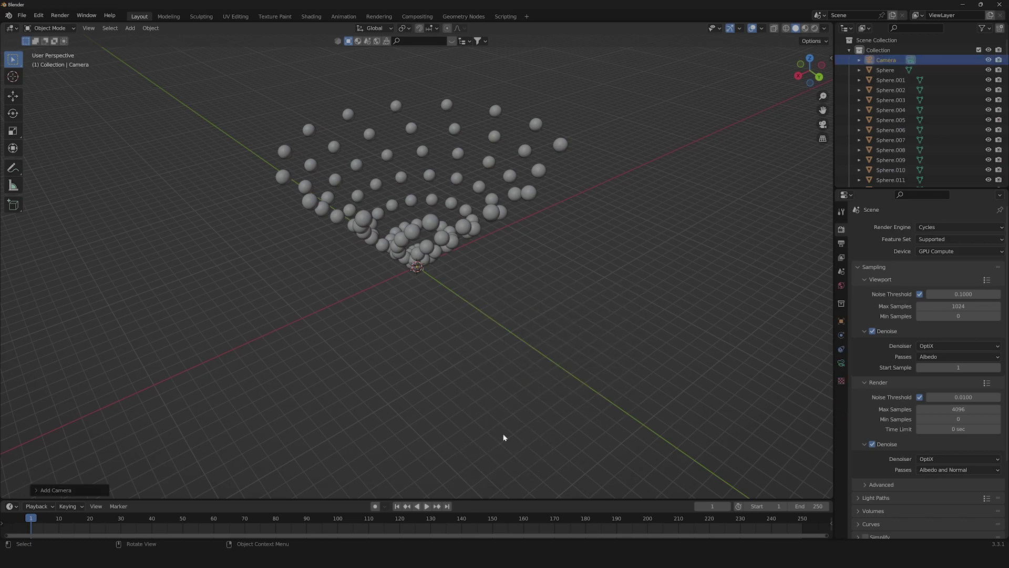
Place the camera at Y −35 m, Z 5.5 m with 90° X and 0° Y rotation facing the spheres
{"action": "scroll", "scroll_direction": "down", "scroll_amount": 3}
{"action": "scroll", "scroll_direction": "up", "scroll_amount": 3}
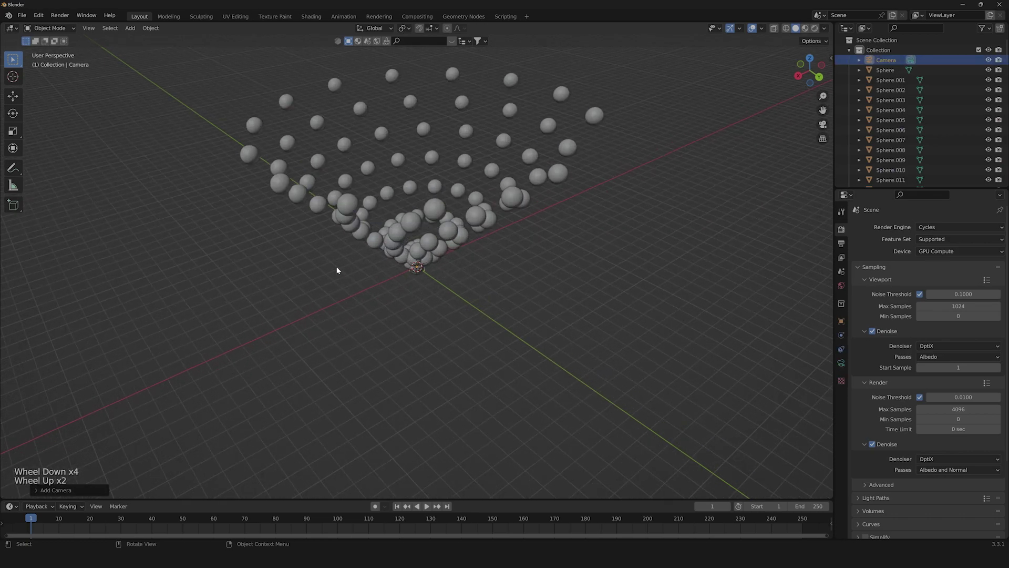
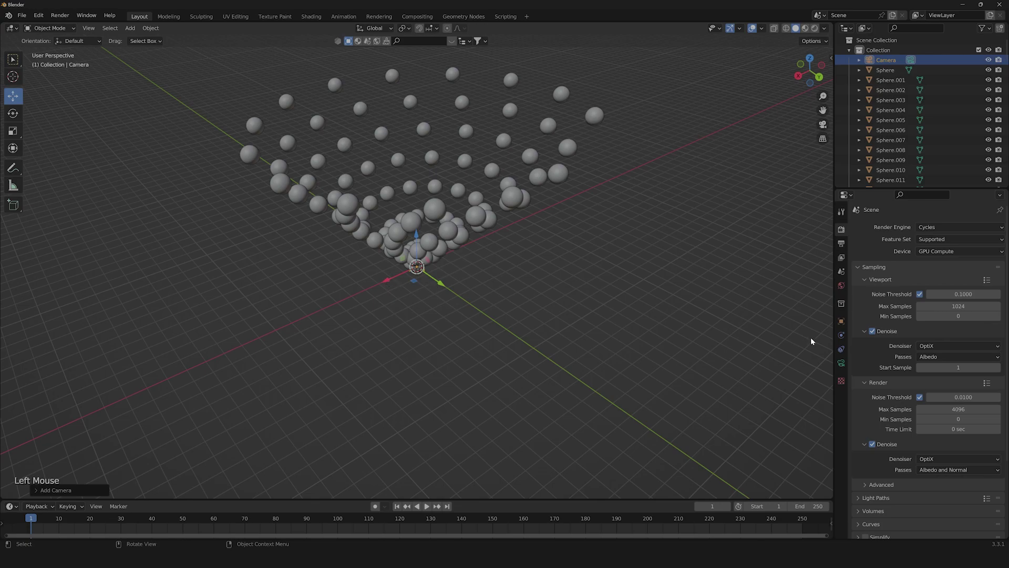
{"action": "left_click", "coordinate": [848, 328]}
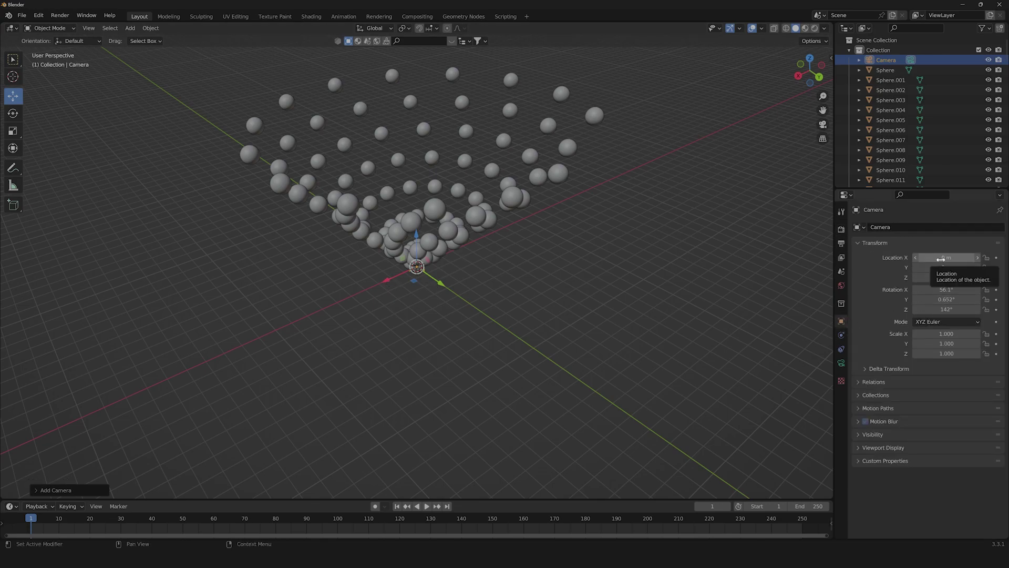
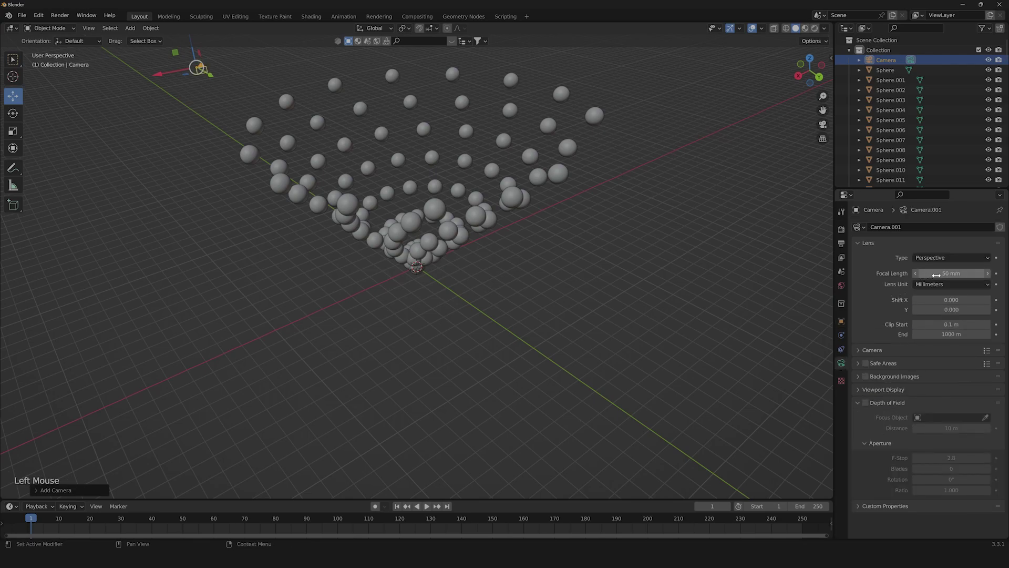
{"action": "scroll", "scroll_direction": "down", "scroll_amount": 3}
{"action": "middle_click", "coordinate": [311, 227]}
{"action": "left_click", "coordinate": [249, 221]}
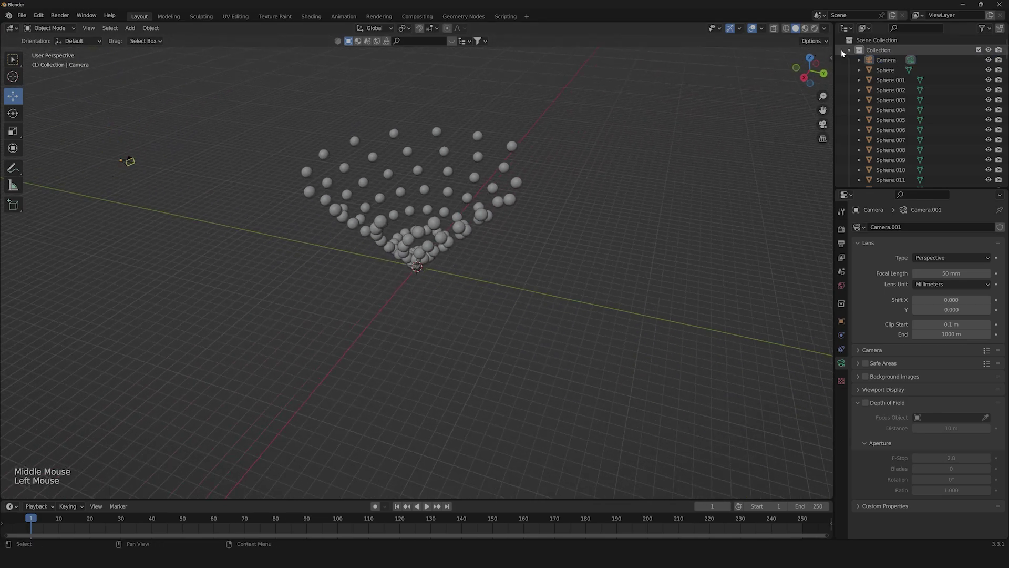
Split the 3D viewport vertically to get a second, smaller view on the left
{"action": "right_click", "coordinate": [838, 53]}
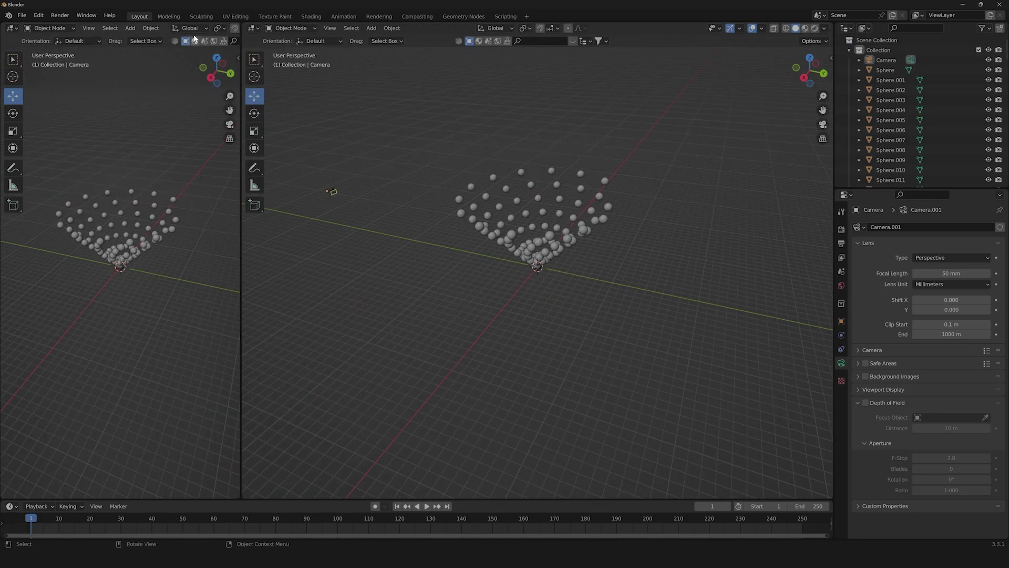
{"action": "scroll", "scroll_direction": "down", "scroll_amount": 3}
{"action": "left_click", "coordinate": [173, 29]}
{"action": "left_click", "coordinate": [188, 30]}
{"action": "scroll", "scroll_direction": "down", "scroll_amount": 3}
{"action": "middle_click", "coordinate": [112, 171]}
Hide the side panels in the left view and set it to look through the camera
{"action": "key", "text": "n"}
{"action": "key", "text": "n"}
{"action": "key", "text": "t"}
{"action": "middle_click", "coordinate": [85, 204]}
{"action": "left_click", "coordinate": [109, 197]}
{"action": "key", "text": "KP_0"}
{"action": "scroll", "scroll_direction": "down", "scroll_amount": 3}
{"action": "scroll", "scroll_direction": "up", "scroll_amount": 3}
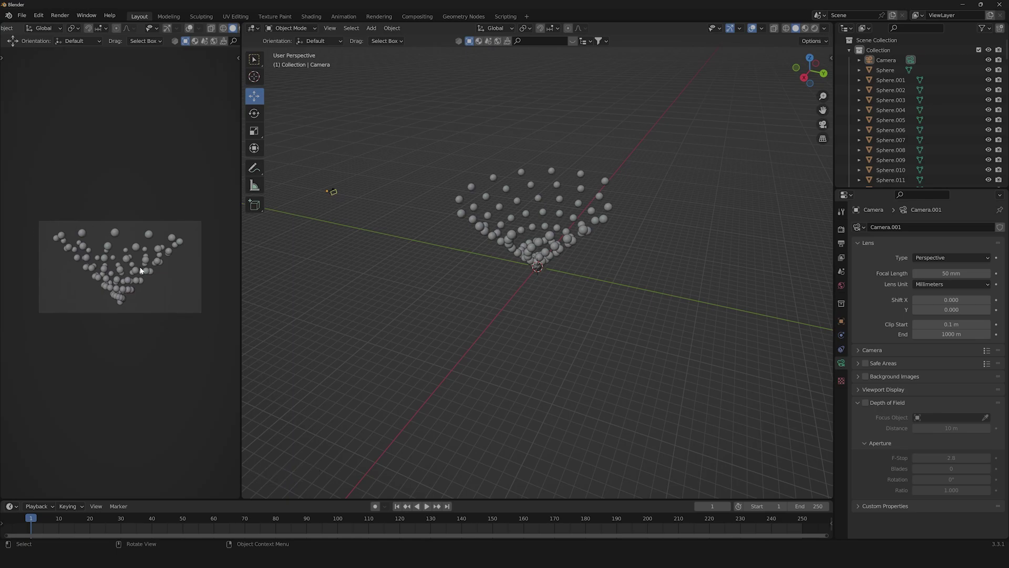
{"action": "left_click", "coordinate": [497, 274]}
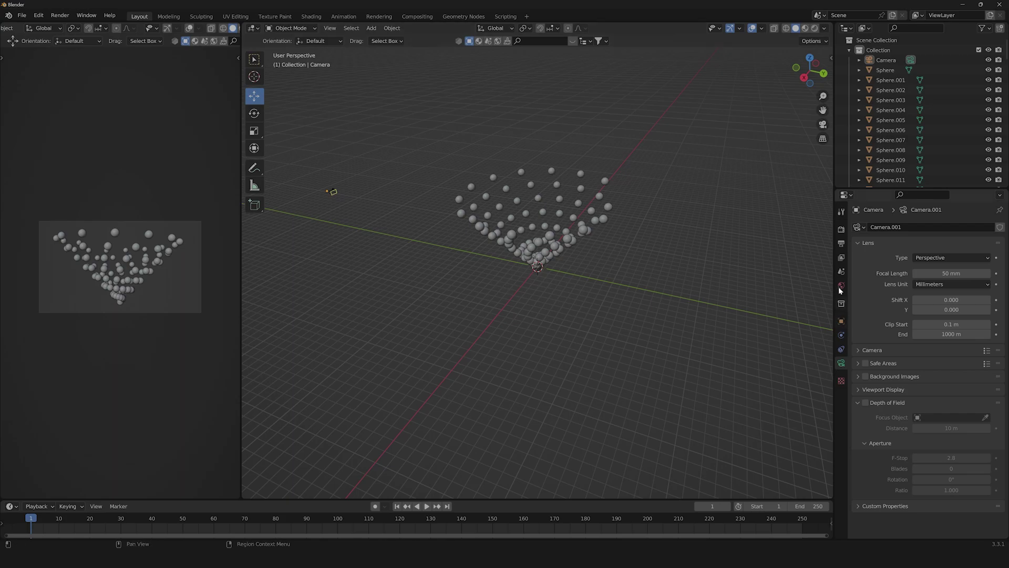
Add an area light to the scene beside the sphere cluster
{"action": "middle_click", "coordinate": [475, 283]}
{"action": "scroll", "scroll_direction": "down", "scroll_amount": 3}
{"action": "left_click", "coordinate": [596, 283]}
{"action": "scroll", "scroll_direction": "down", "scroll_amount": 3}
{"action": "left_click", "coordinate": [228, 33]}
{"action": "middle_click", "coordinate": [672, 285]}
{"action": "left_click", "coordinate": [667, 265]}
{"action": "key", "text": "shift+a"}
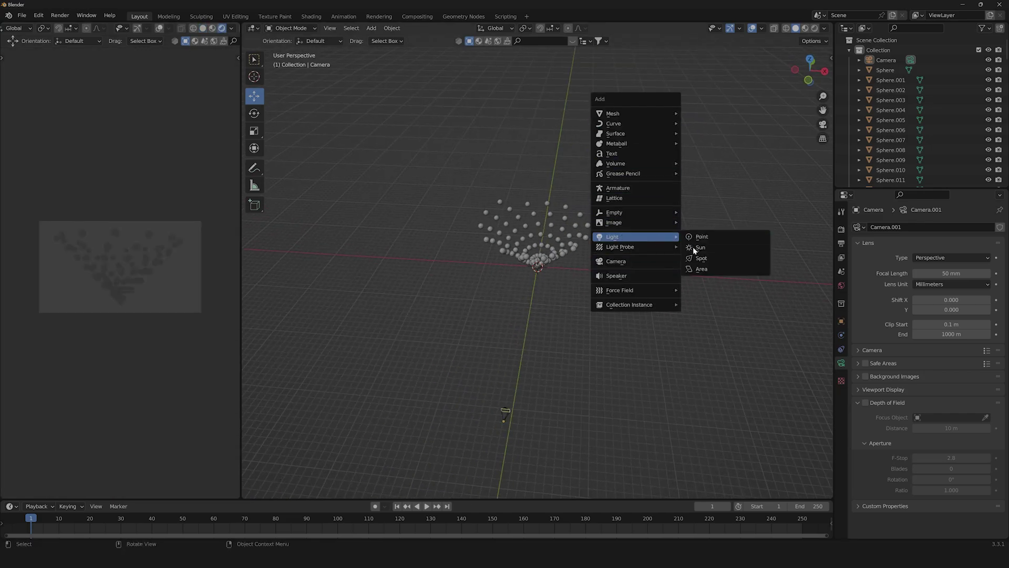
{"action": "left_click", "coordinate": [809, 84]}
Rotate the area light toward the spheres and move it back away from them
{"action": "key", "text": "r"}
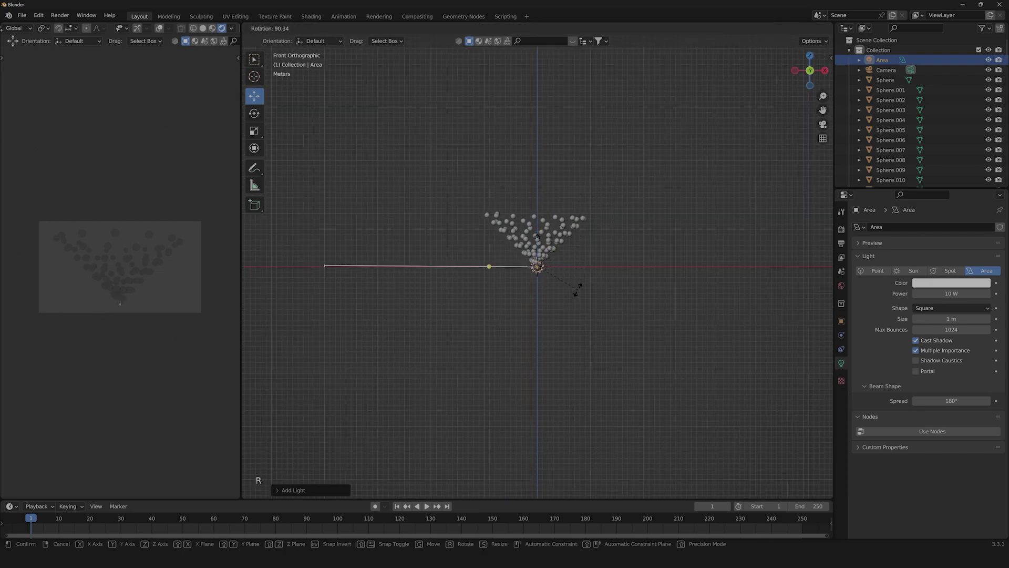
{"action": "left_click", "coordinate": [580, 293]}
{"action": "key", "text": "g"}
{"action": "left_click", "coordinate": [681, 257]}
{"action": "middle_click", "coordinate": [675, 259]}
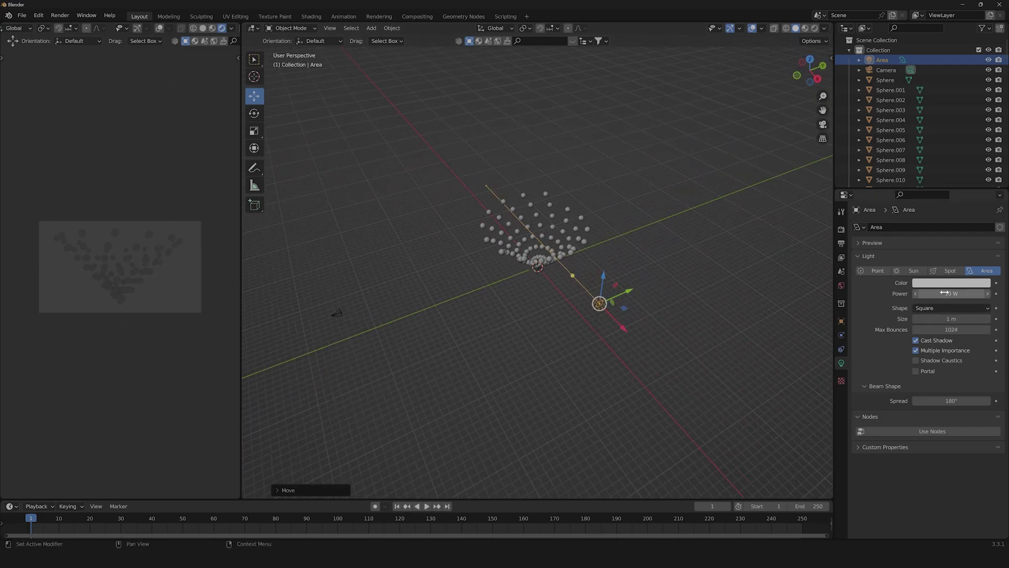
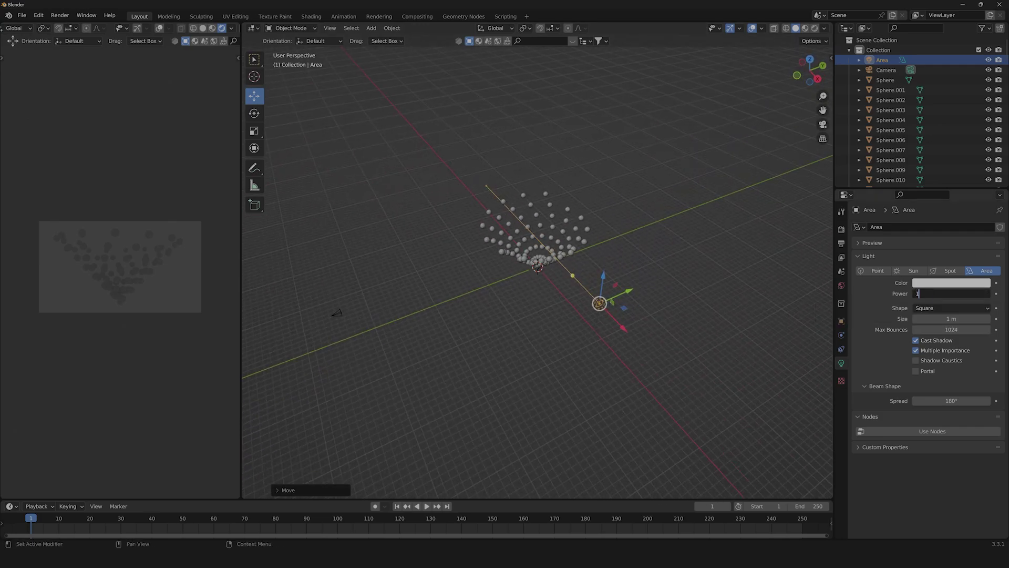
Set the area light's power to 1500 W and check it from a top-down view
{"action": "key", "text": "0"}
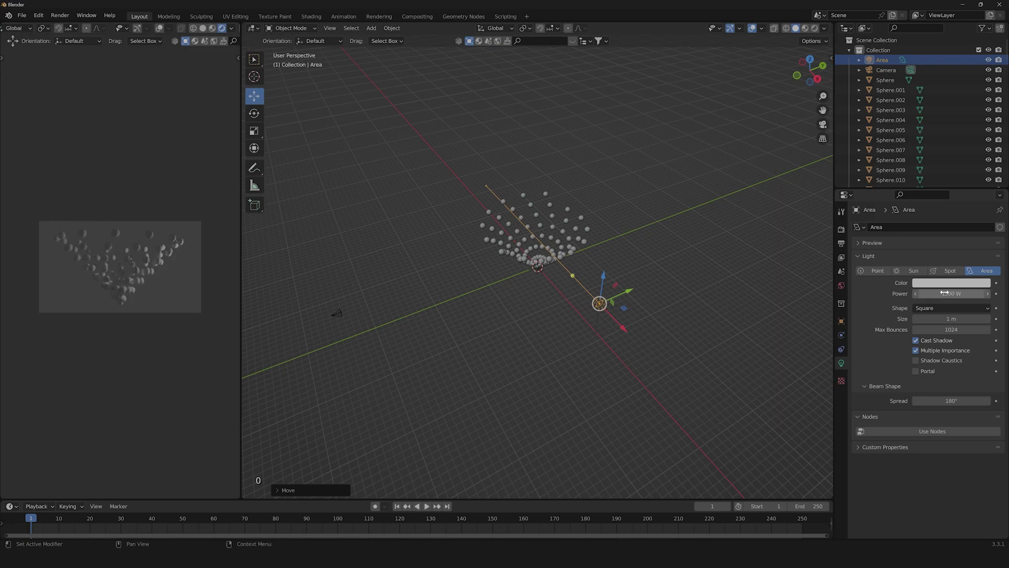
{"action": "scroll", "scroll_direction": "up", "scroll_amount": 3}
{"action": "scroll", "scroll_direction": "down", "scroll_amount": 3}
{"action": "middle_click", "coordinate": [629, 262]}
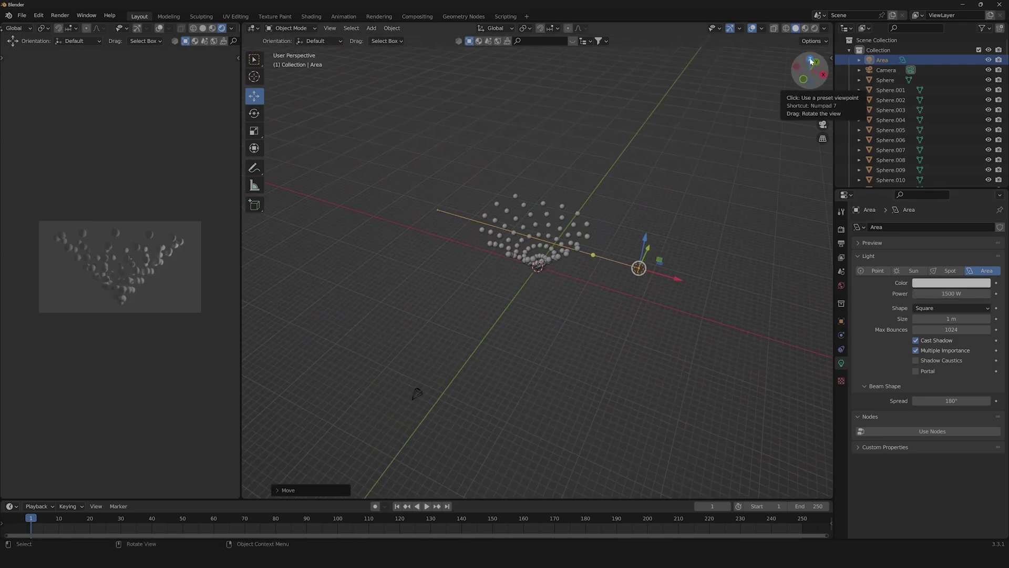
{"action": "left_click", "coordinate": [813, 61]}
{"action": "scroll", "scroll_direction": "down", "scroll_amount": 3}
Duplicate the area light to the other side of the spheres and rotate it to face them
{"action": "key", "text": "shift+d"}
{"action": "left_click", "coordinate": [508, 328]}
{"action": "key", "text": "r"}
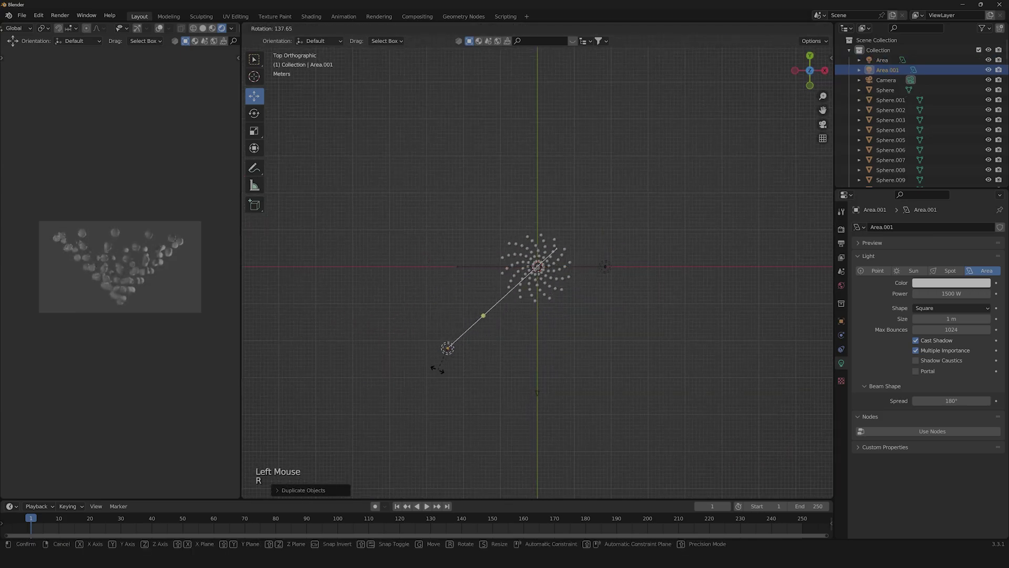
{"action": "left_click", "coordinate": [440, 373]}
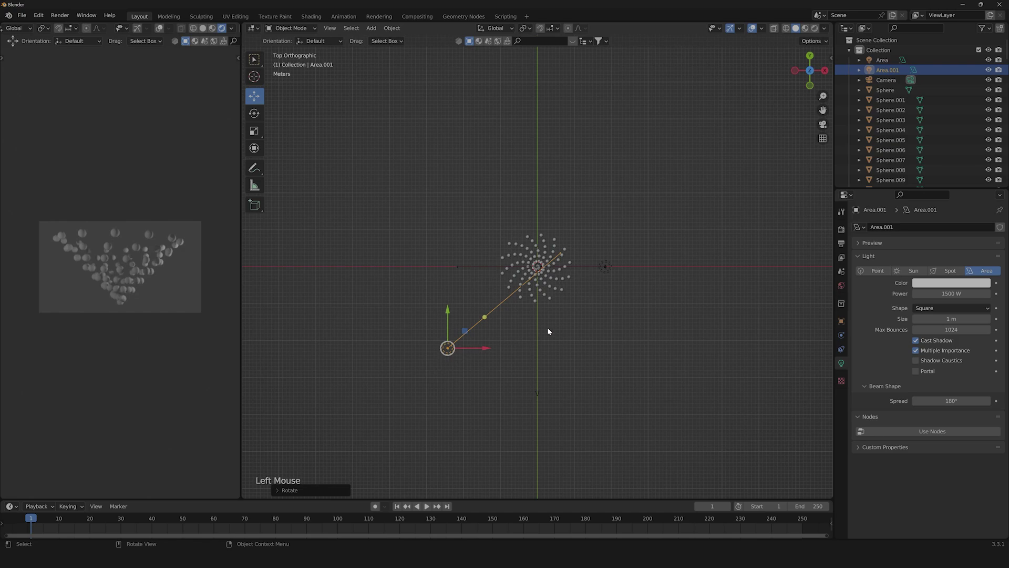
{"action": "middle_click", "coordinate": [533, 321]}
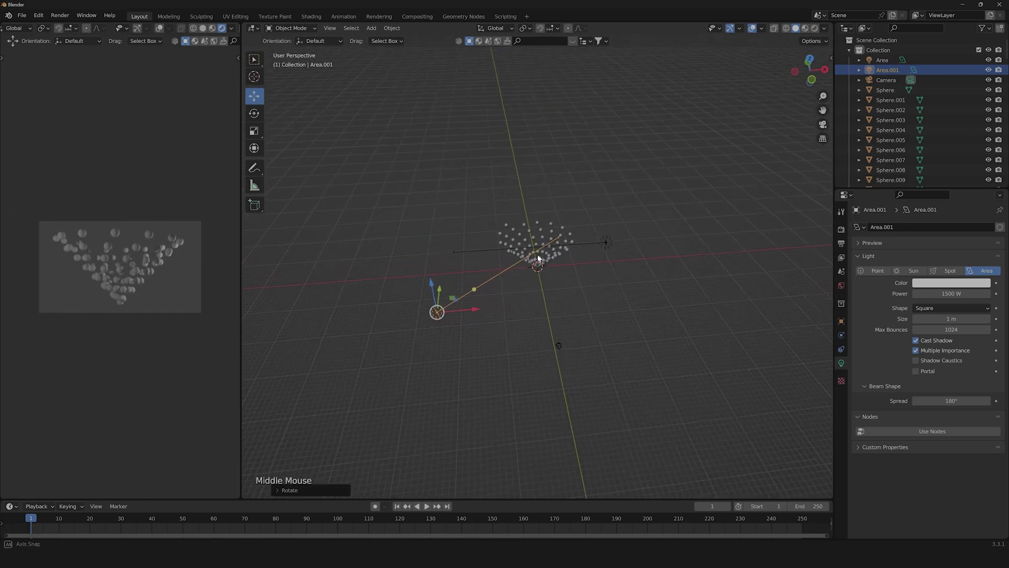
{"action": "left_click", "coordinate": [811, 78]}
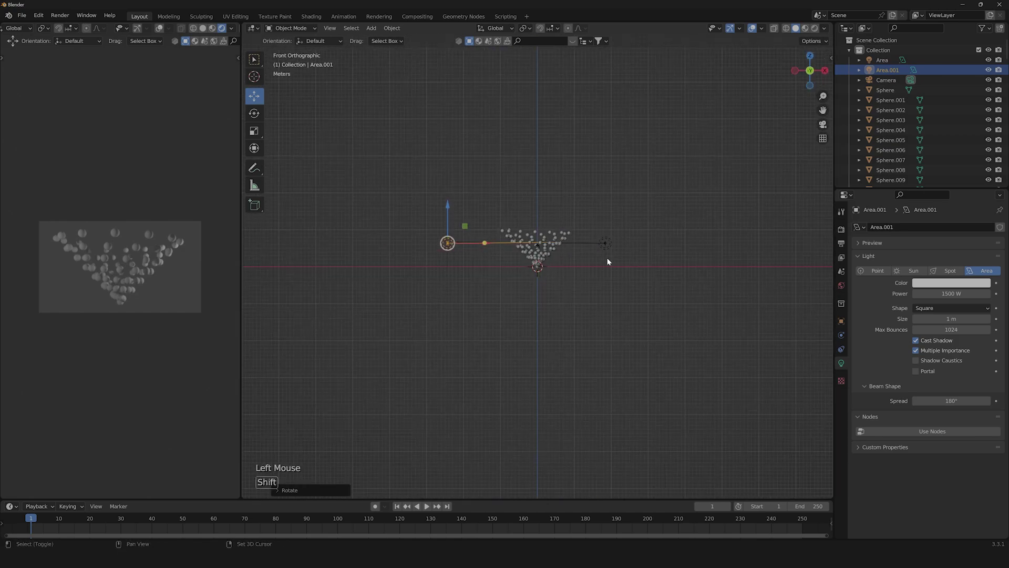
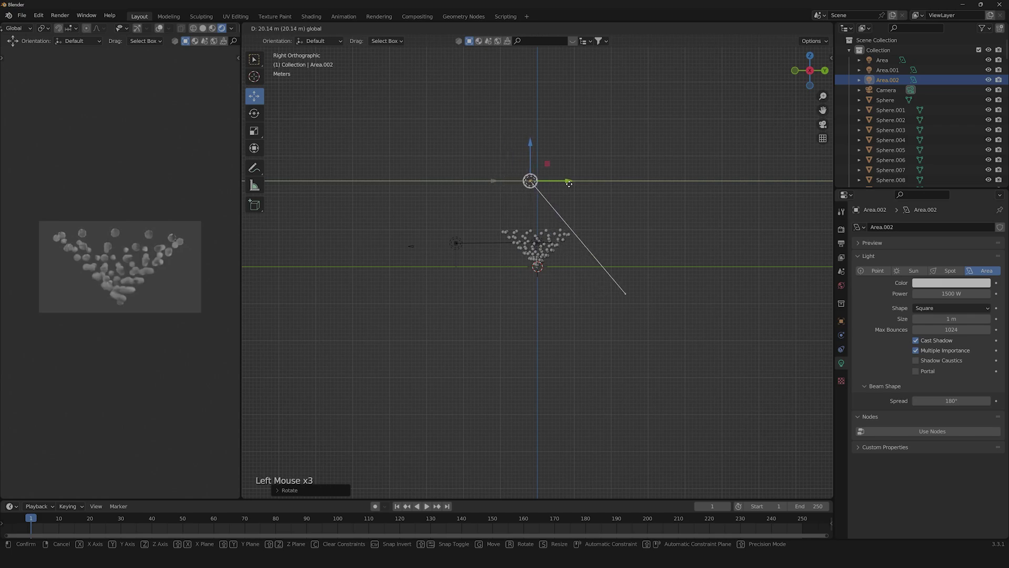
Rotate the third light Area.002 above the cluster so it aims down at the spheres
{"action": "key", "text": "r"}
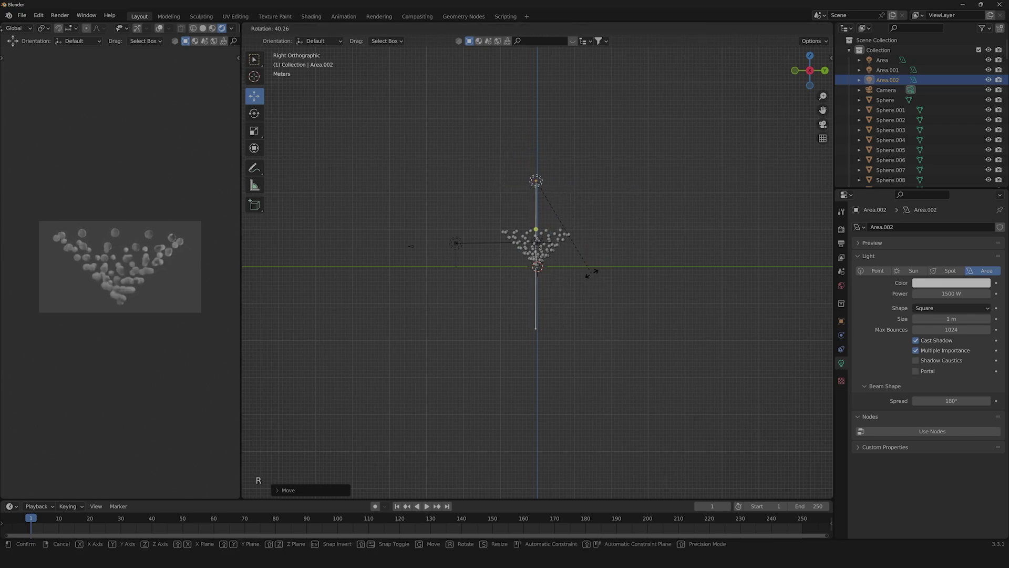
{"action": "left_click", "coordinate": [597, 275]}
{"action": "middle_click", "coordinate": [417, 300]}
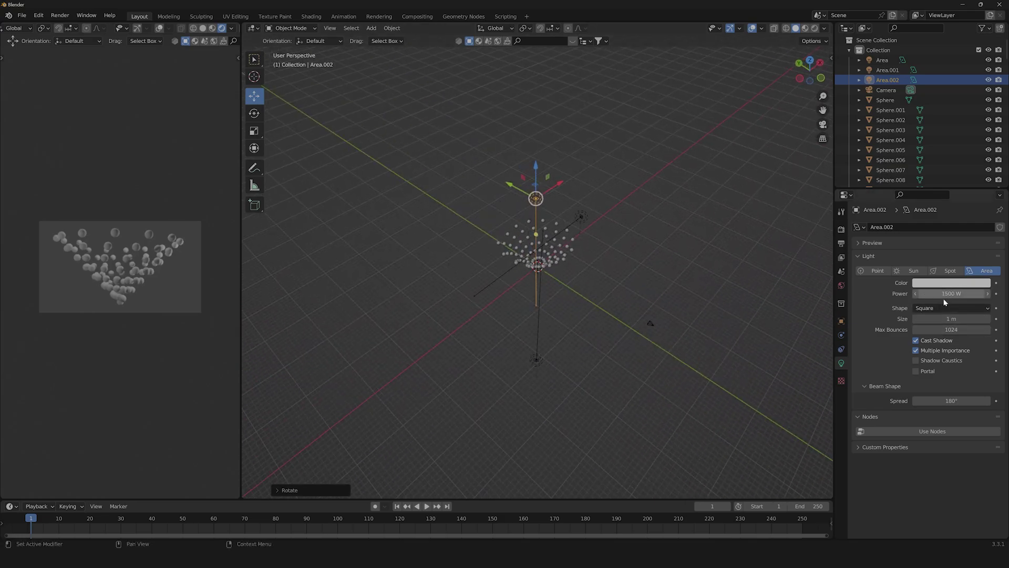
{"action": "middle_click", "coordinate": [446, 320]}
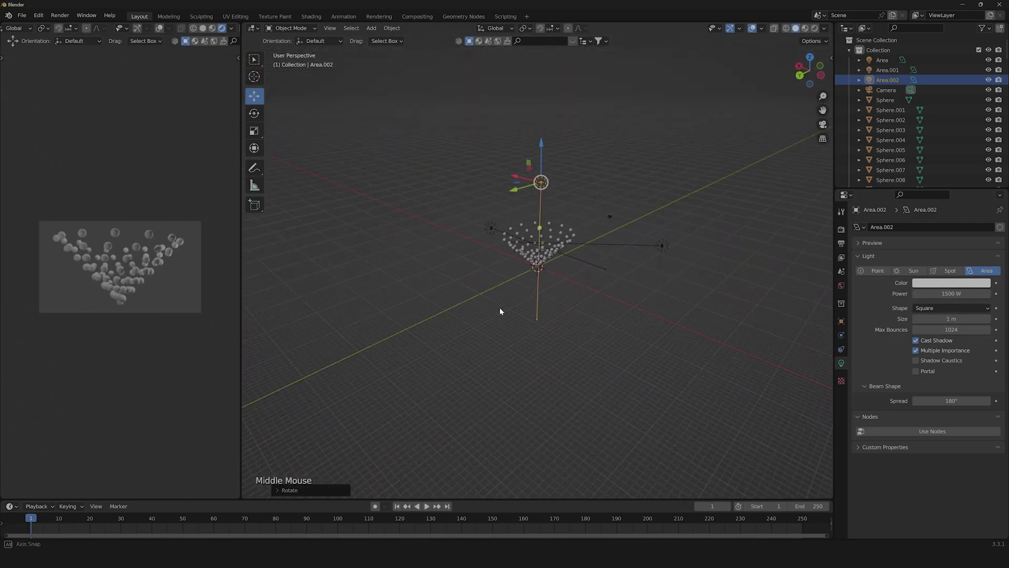
Light the world with a Sky Texture at strength 1.5, return to Layout and bring up the Add Mesh list
{"action": "left_click", "coordinate": [685, 291]}
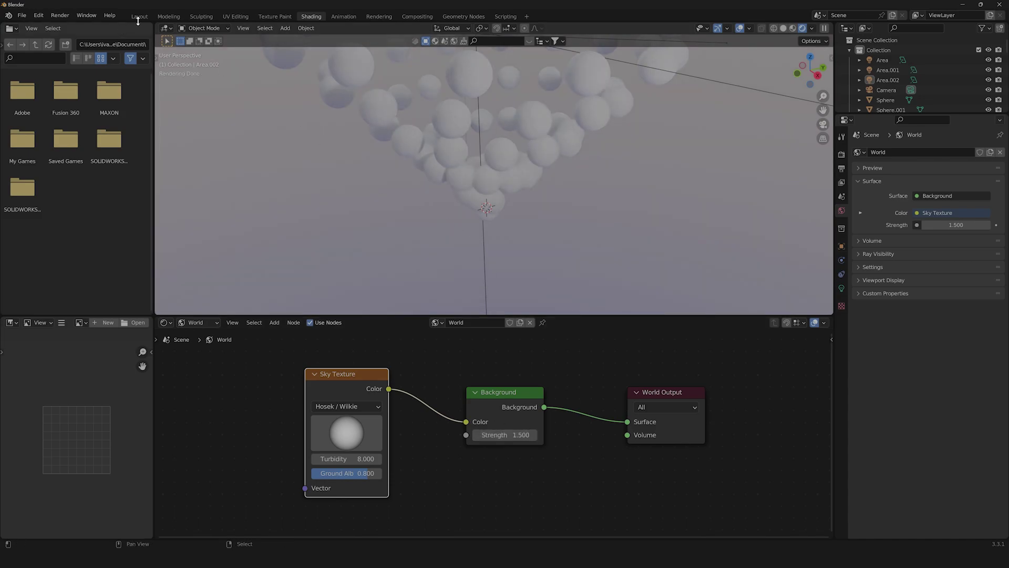
{"action": "left_click", "coordinate": [141, 17]}
{"action": "middle_click", "coordinate": [661, 296]}
{"action": "middle_click", "coordinate": [473, 323]}
{"action": "scroll", "scroll_direction": "up", "scroll_amount": 3}
{"action": "middle_click", "coordinate": [684, 311]}
{"action": "left_click", "coordinate": [537, 325]}
{"action": "key", "text": "shift+a"}
{"action": "middle_click", "coordinate": [484, 332]}
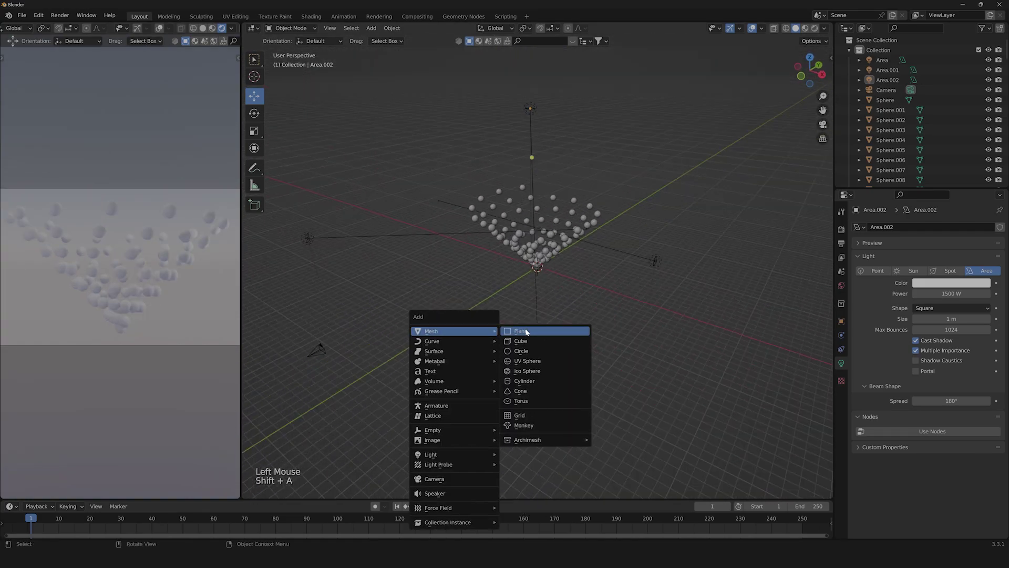
Scale the plane into a large floor and extrude its back edge straight up along Z
{"action": "key", "text": "s"}
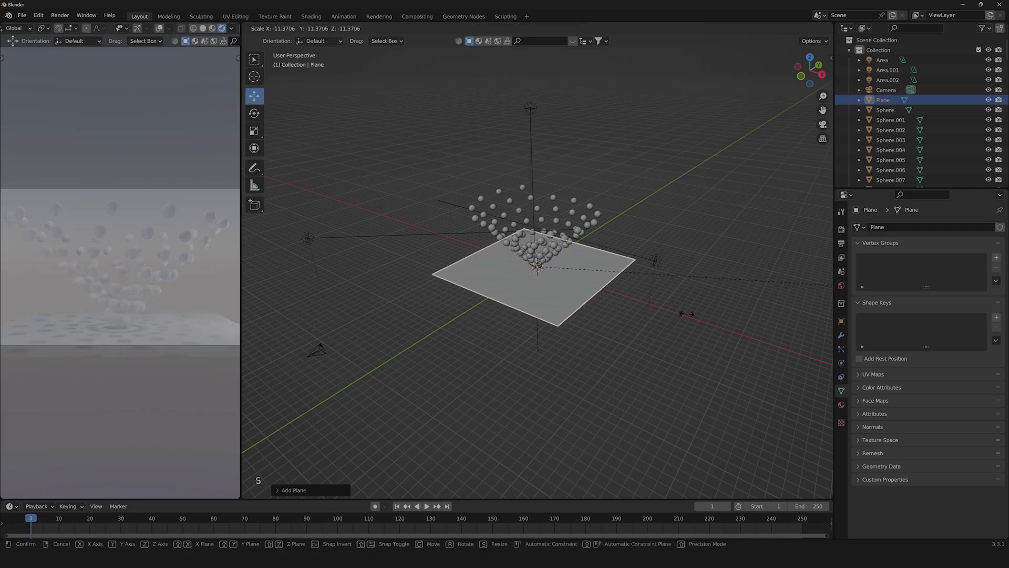
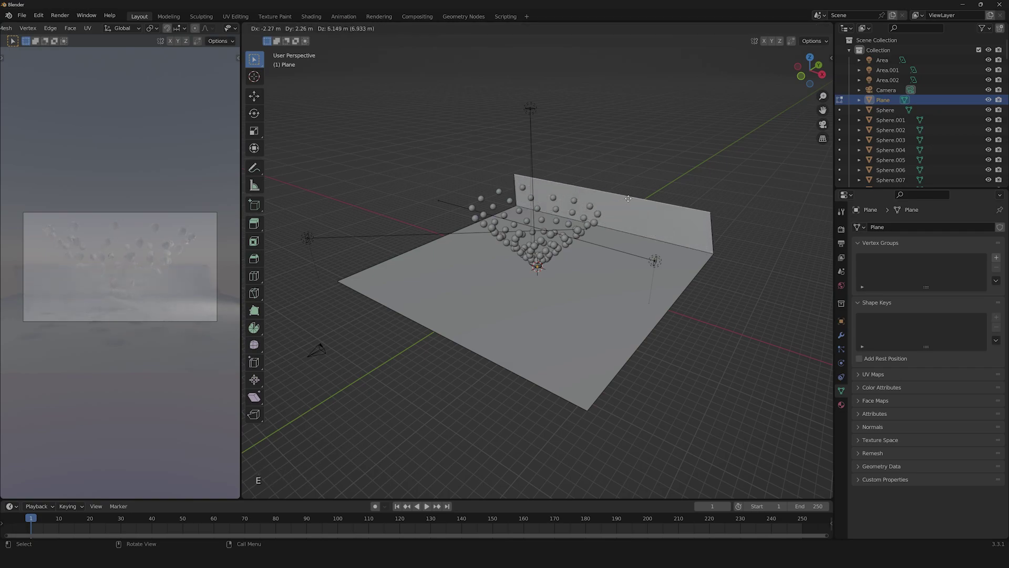
{"action": "key", "text": "z"}
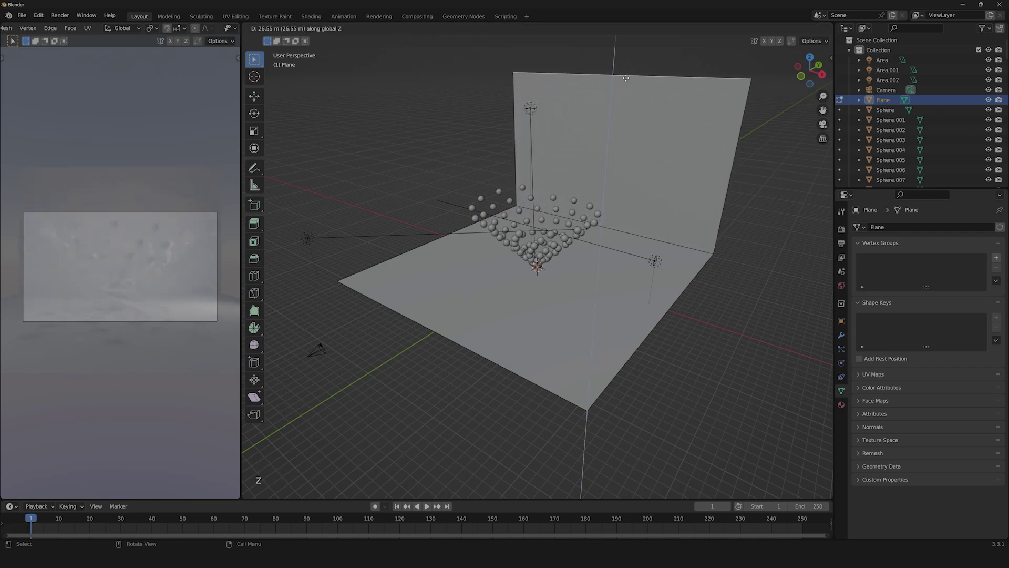
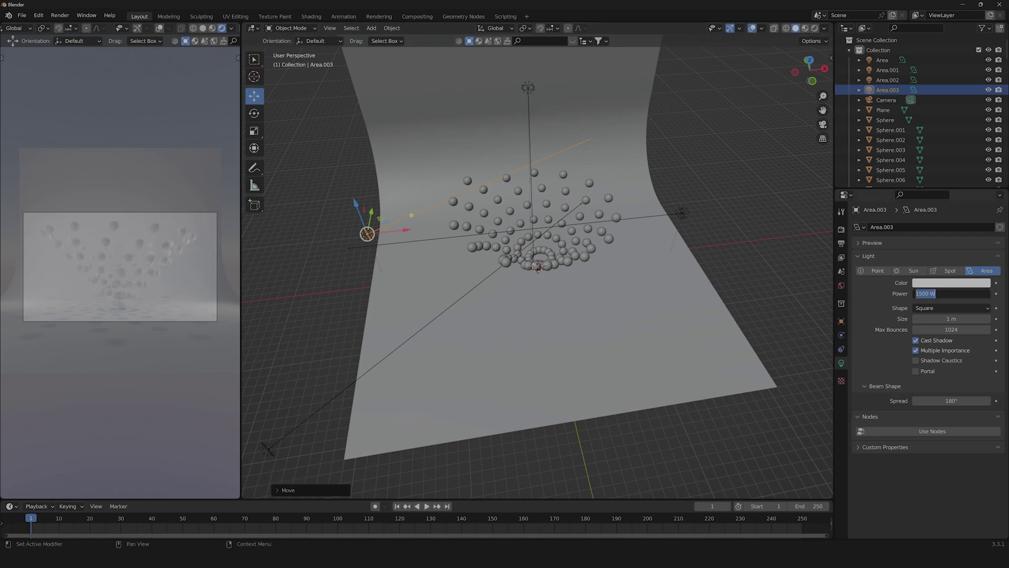
Confirm the fourth light's power and scale the area lights into large panels around the scene
{"action": "key", "text": "0"}
{"action": "scroll", "scroll_direction": "up", "scroll_amount": 3}
{"action": "left_click", "coordinate": [684, 218]}
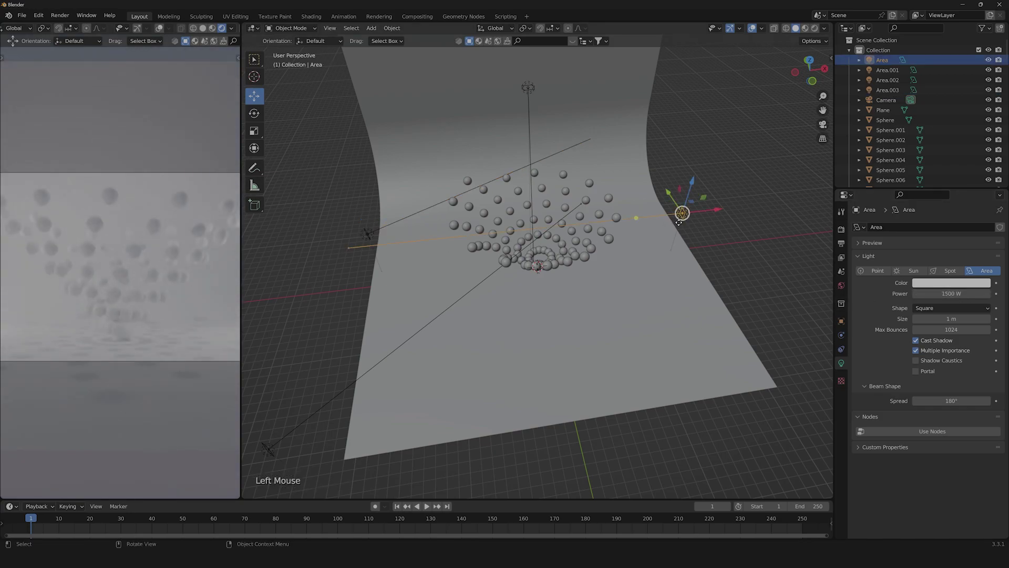
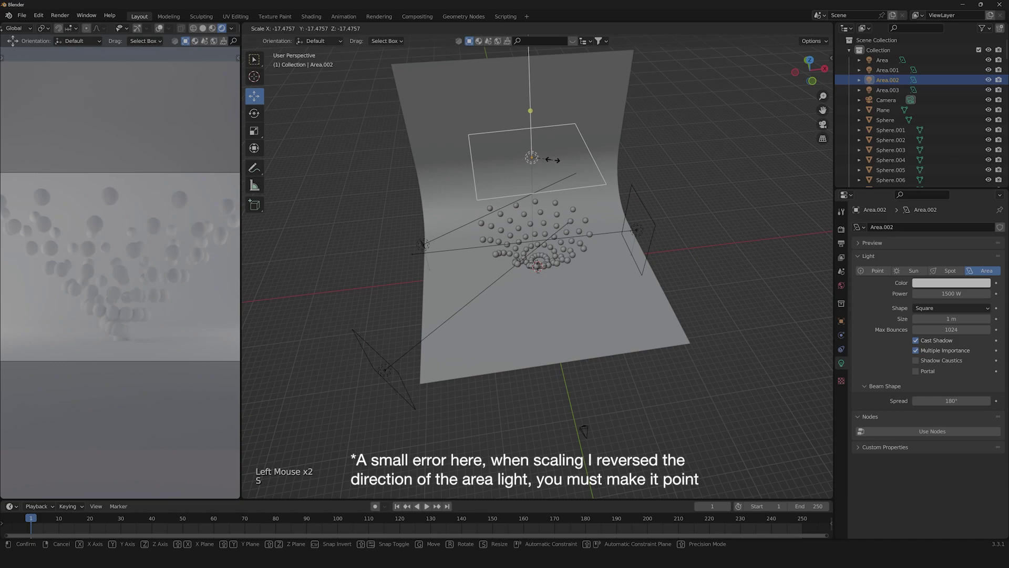
{"action": "left_click", "coordinate": [550, 158]}
Select the curved backdrop plane and view the scene from the front
{"action": "left_click", "coordinate": [696, 141]}
{"action": "scroll", "scroll_direction": "up", "scroll_amount": 3}
{"action": "middle_click", "coordinate": [554, 284]}
{"action": "left_click", "coordinate": [564, 300]}
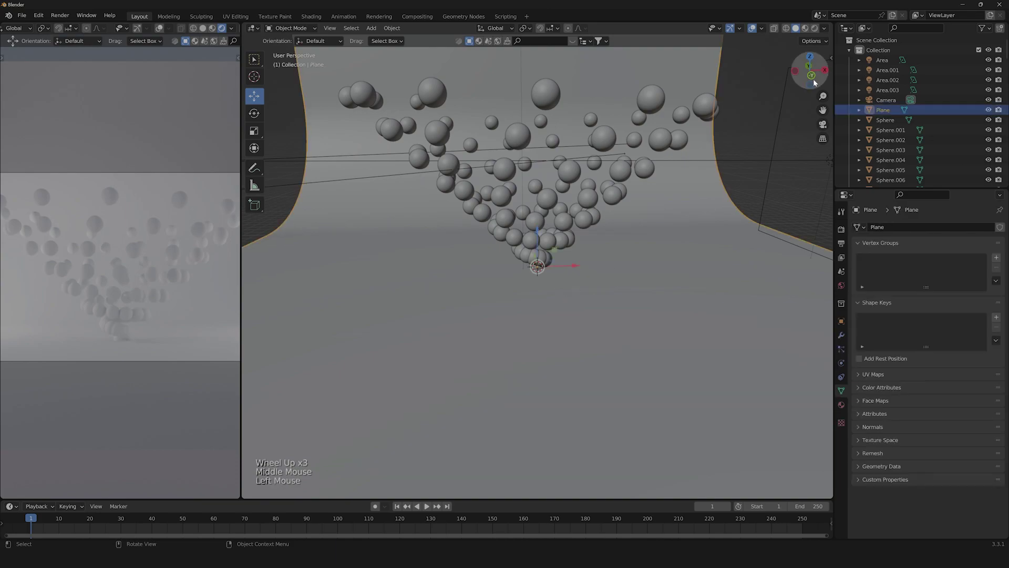
In front orthographic view, move the backdrop plane down about 0.52 m along Z
{"action": "left_click", "coordinate": [818, 77]}
{"action": "scroll", "scroll_direction": "up", "scroll_amount": 3}
{"action": "left_click", "coordinate": [539, 231]}
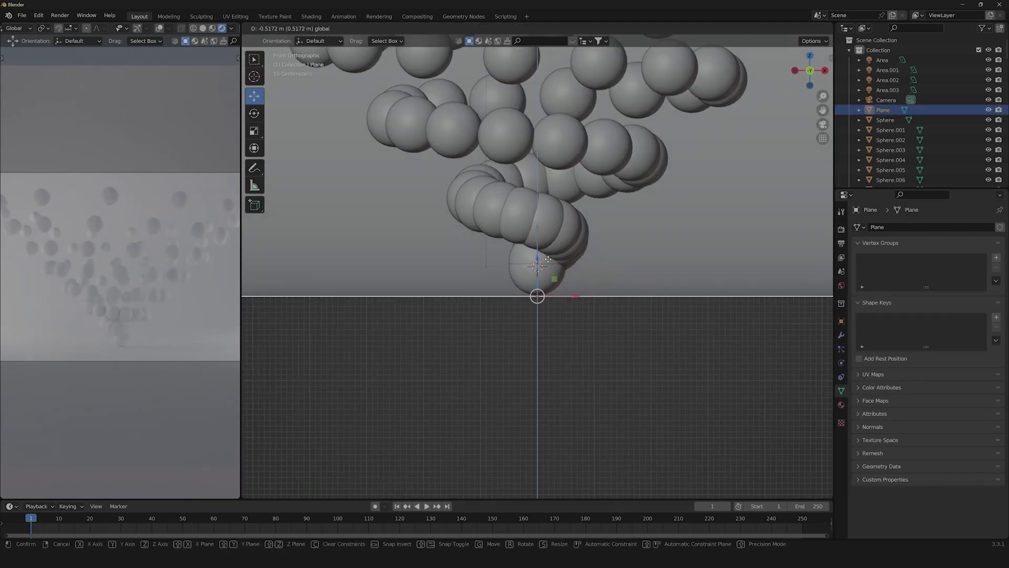
{"action": "left_click", "coordinate": [546, 401]}
Orbit back to perspective to check the bottom sphere sits just above the floor
{"action": "scroll", "scroll_direction": "down", "scroll_amount": 3}
{"action": "middle_click", "coordinate": [432, 269]}
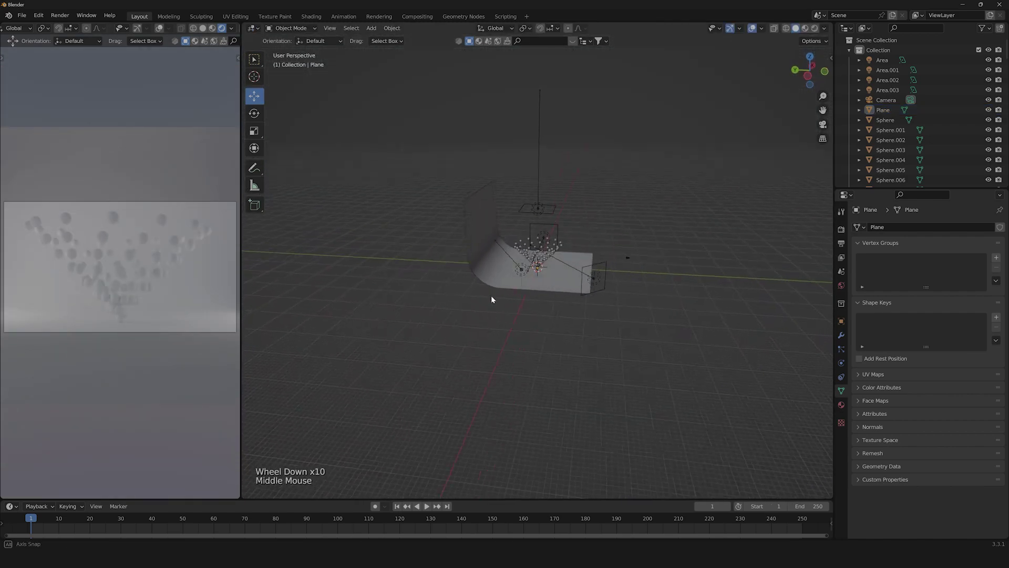
{"action": "scroll", "scroll_direction": "up", "scroll_amount": 3}
{"action": "scroll", "scroll_direction": "down", "scroll_amount": 3}
{"action": "scroll", "scroll_direction": "up", "scroll_amount": 3}
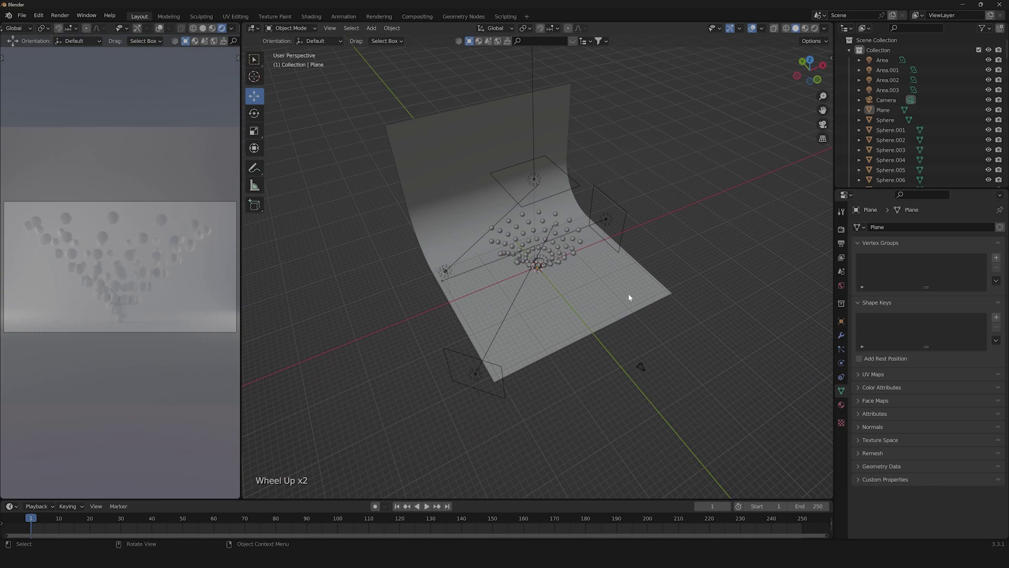
{"action": "middle_click", "coordinate": [760, 313]}
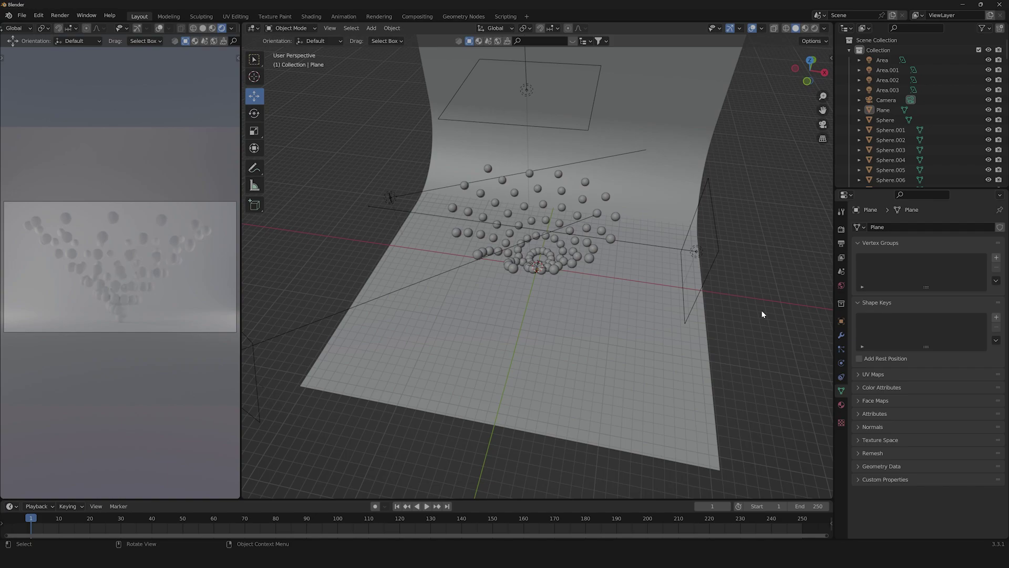
{"action": "scroll", "scroll_direction": "up", "scroll_amount": 3}
Switch the viewport to Rendered shading to preview the scene's lighting
{"action": "scroll", "scroll_direction": "down", "scroll_amount": 3}
{"action": "left_click", "coordinate": [782, 40]}
{"action": "middle_click", "coordinate": [643, 298]}
{"action": "scroll", "scroll_direction": "up", "scroll_amount": 3}
{"action": "scroll", "scroll_direction": "down", "scroll_amount": 3}
{"action": "scroll", "scroll_direction": "up", "scroll_amount": 3}
Give the backdrop plane a new Principled BSDF material and rename it White
{"action": "left_click", "coordinate": [563, 329]}
{"action": "left_click", "coordinate": [839, 403]}
{"action": "left_click", "coordinate": [641, 286]}
{"action": "left_click", "coordinate": [858, 270]}
{"action": "double_click", "coordinate": [895, 236]}
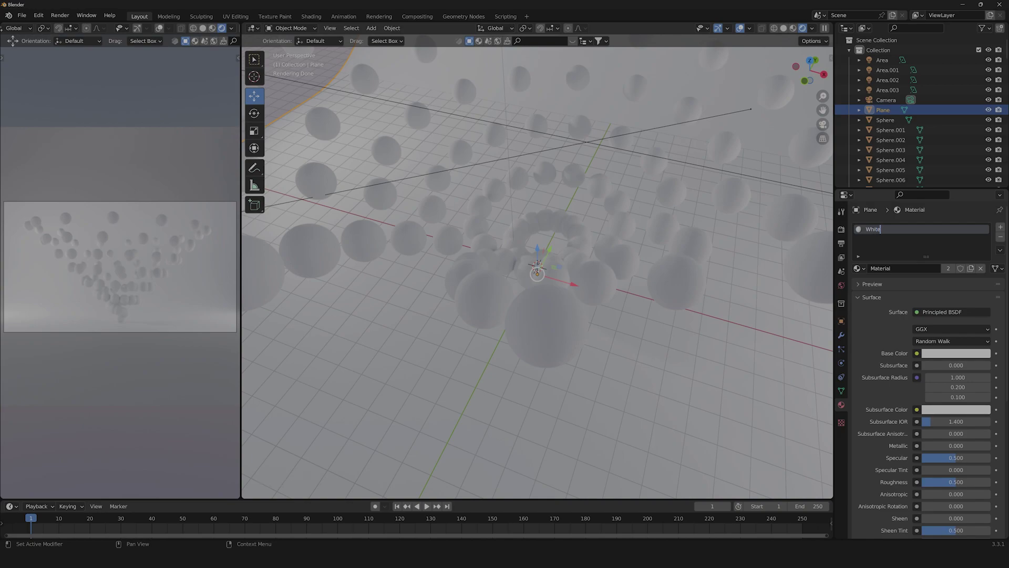
Create a new pink material on the front sphere with Specular 0.682 and Roughness 0
{"action": "left_click", "coordinate": [539, 324]}
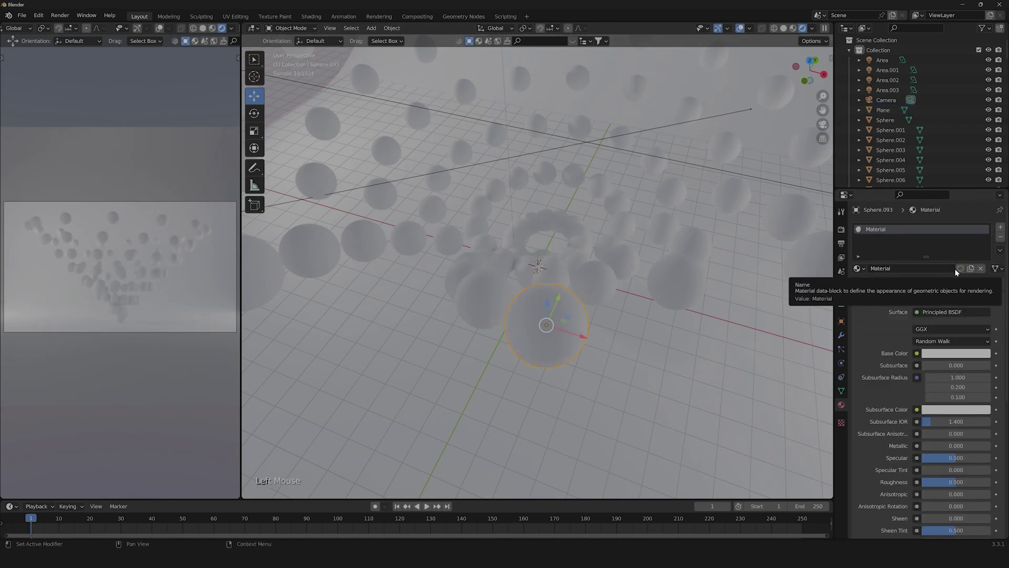
{"action": "left_click", "coordinate": [957, 271]}
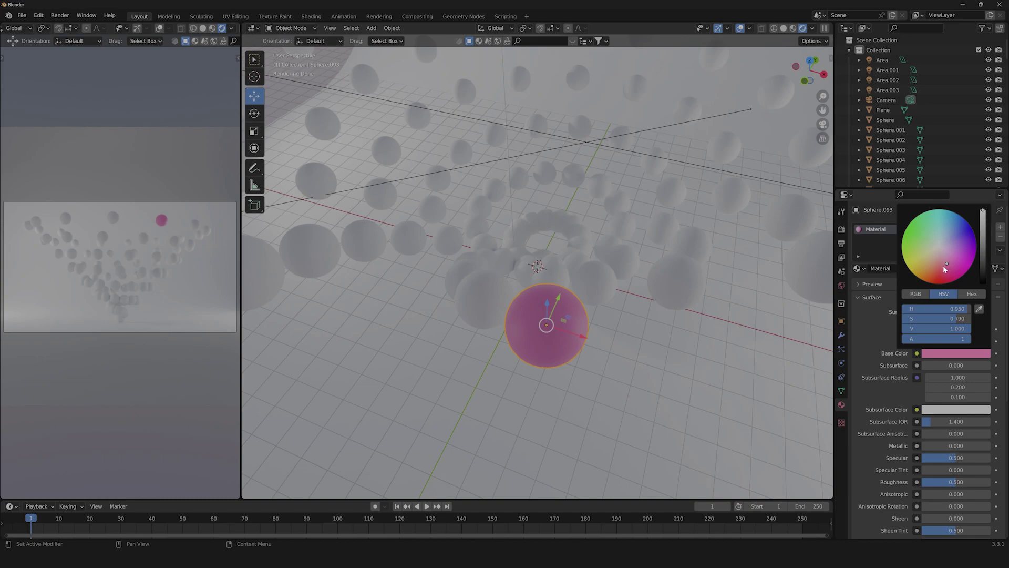
{"action": "scroll", "scroll_direction": "down", "scroll_amount": 3}
{"action": "left_click", "coordinate": [956, 432]}
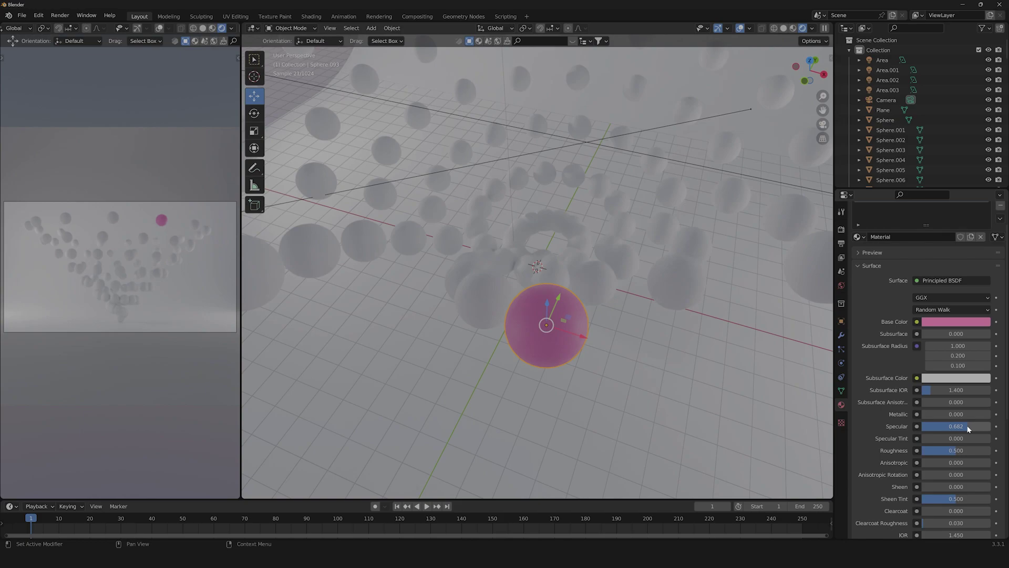
{"action": "scroll", "scroll_direction": "down", "scroll_amount": 3}
{"action": "left_click", "coordinate": [953, 435]}
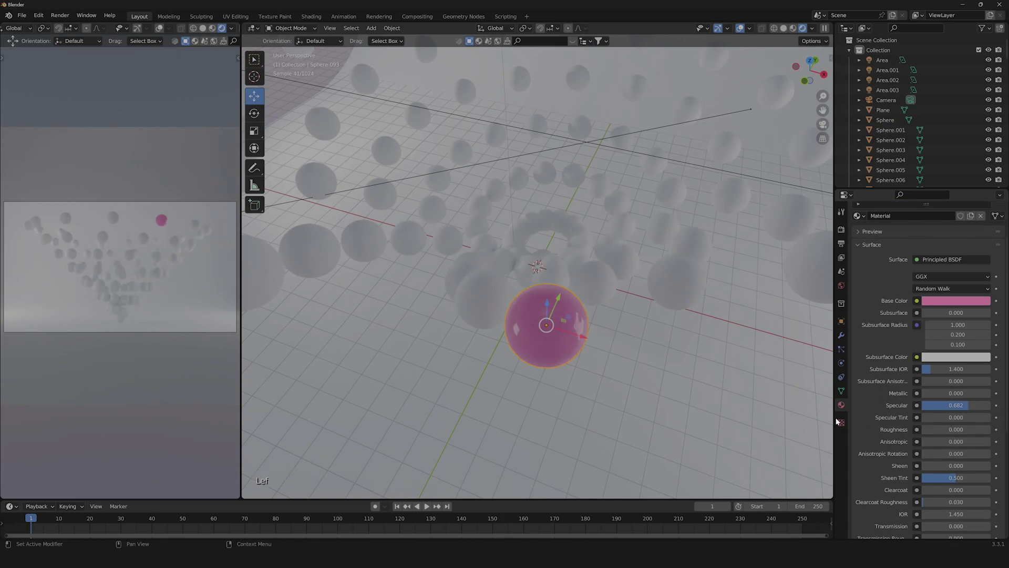
Give the sphere behind the pink one a renamed material with a dark navy base colour
{"action": "left_click", "coordinate": [597, 287]}
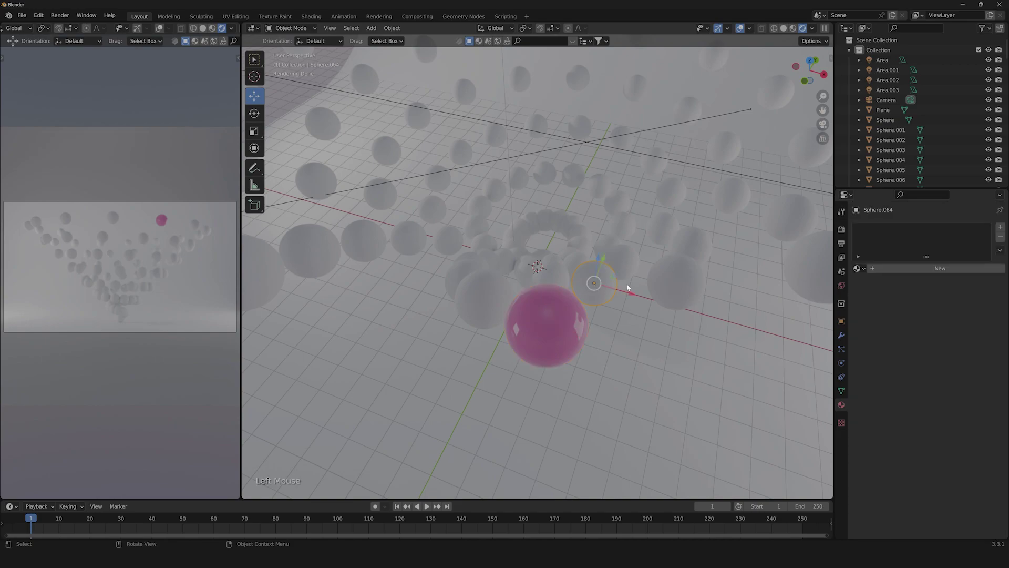
{"action": "left_click", "coordinate": [903, 276]}
{"action": "double_click", "coordinate": [888, 230]}
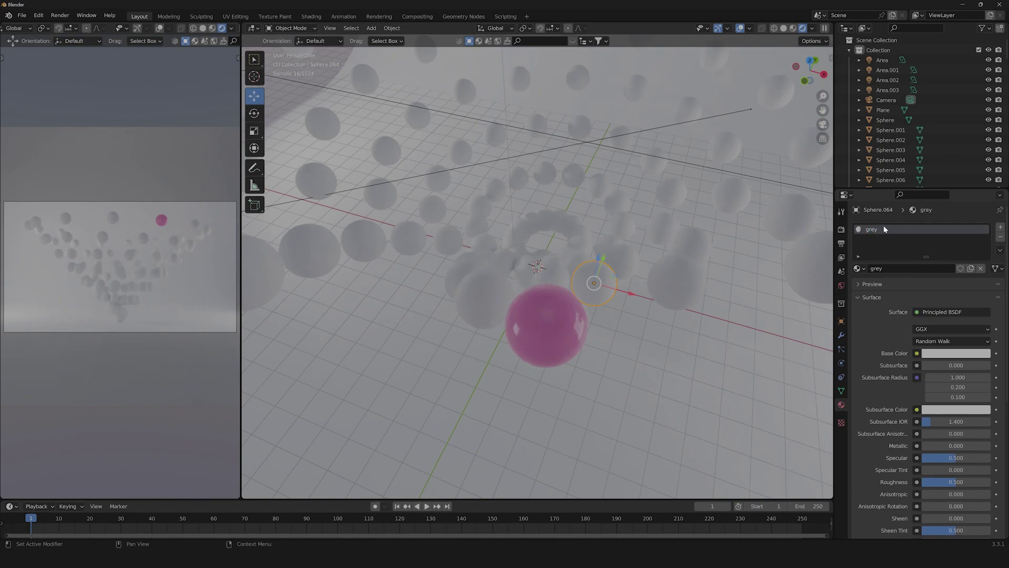
{"action": "left_click", "coordinate": [969, 358]}
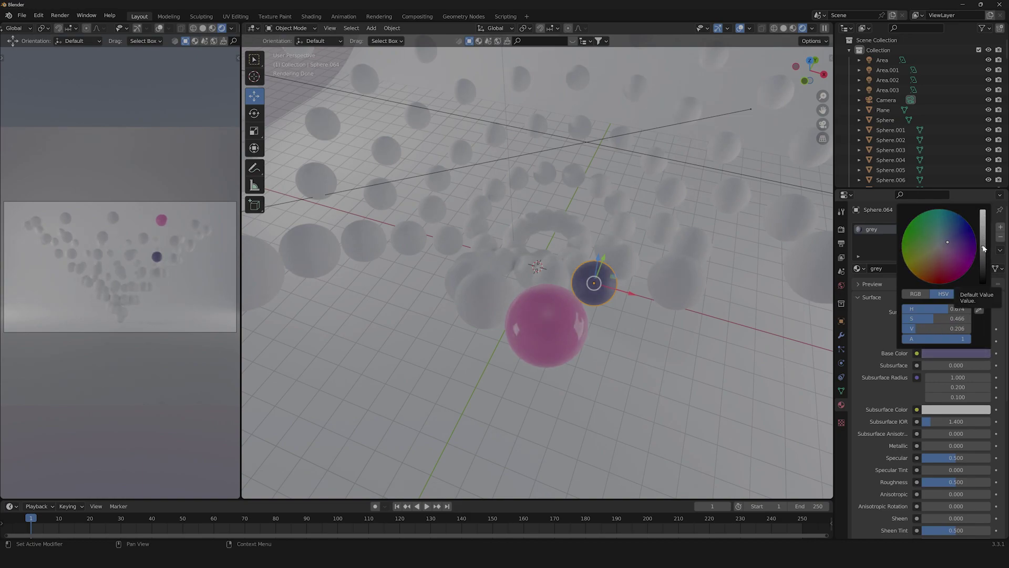
{"action": "left_click", "coordinate": [939, 448]}
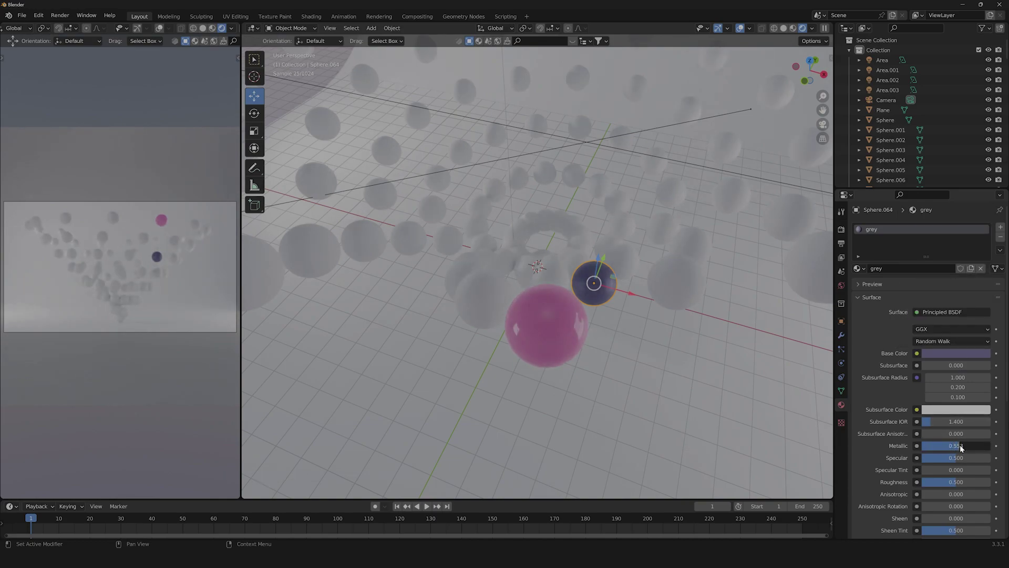
Make the navy material partly metallic (about 0.55), inspect it, and select the sphere to its right
{"action": "scroll", "scroll_direction": "up", "scroll_amount": 3}
{"action": "scroll", "scroll_direction": "down", "scroll_amount": 3}
{"action": "middle_click", "coordinate": [711, 360]}
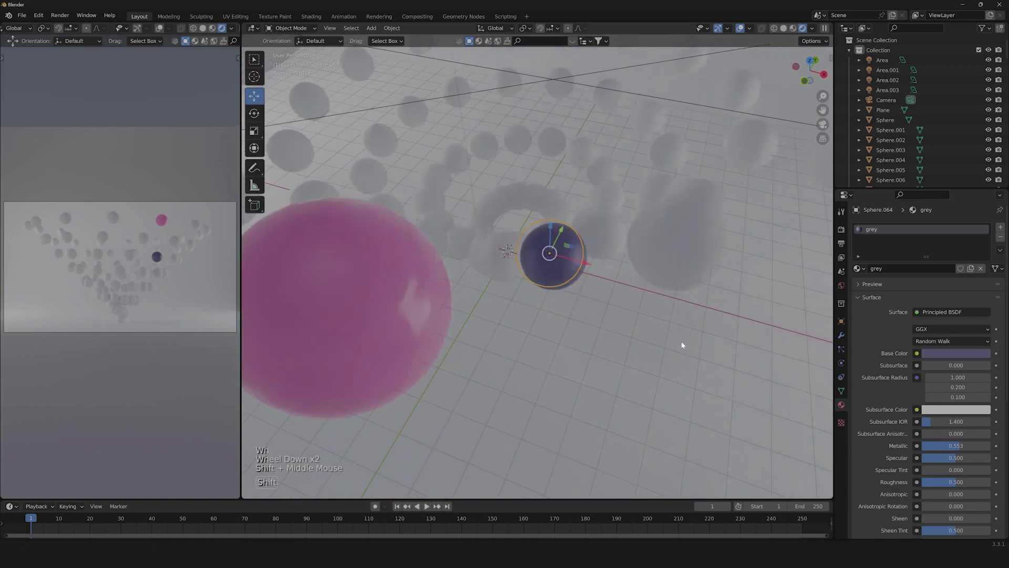
{"action": "left_click", "coordinate": [614, 320]}
{"action": "scroll", "scroll_direction": "down", "scroll_amount": 3}
{"action": "scroll", "scroll_direction": "down", "scroll_amount": 3}
{"action": "left_click", "coordinate": [604, 259]}
Name the third sphere's material Orange, set an orange base colour and Roughness 0.36, then select a fourth sphere
{"action": "left_click", "coordinate": [888, 269]}
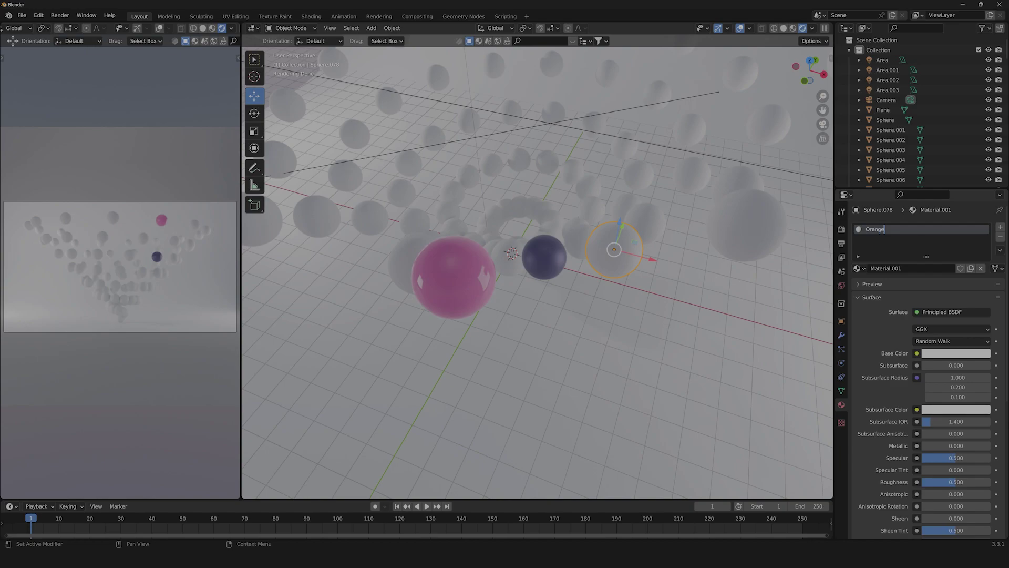
{"action": "left_click", "coordinate": [937, 356]}
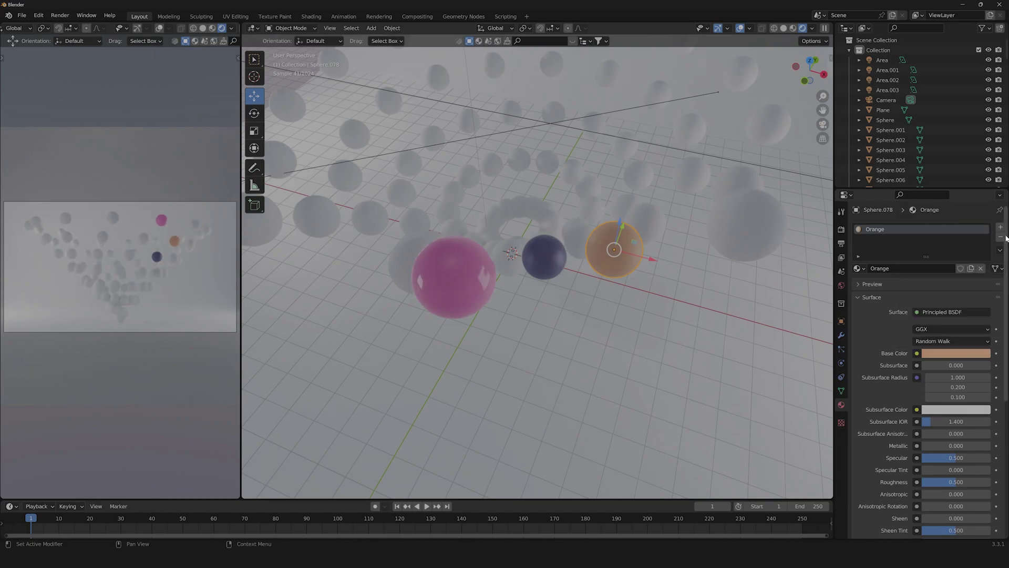
{"action": "left_click", "coordinate": [956, 358]}
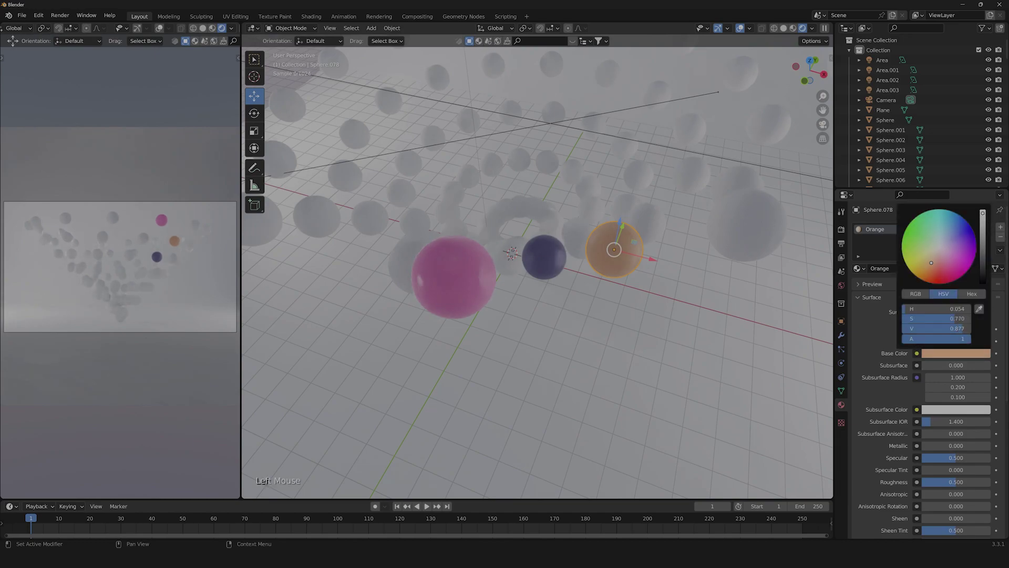
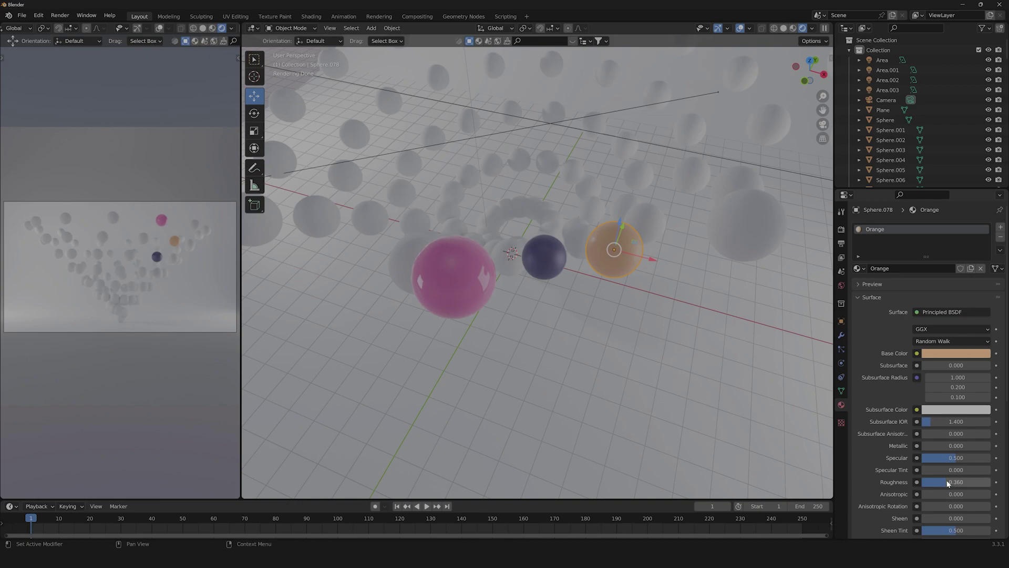
{"action": "left_click", "coordinate": [653, 330]}
{"action": "scroll", "scroll_direction": "down", "scroll_amount": 3}
{"action": "scroll", "scroll_direction": "up", "scroll_amount": 3}
{"action": "left_click", "coordinate": [673, 244]}
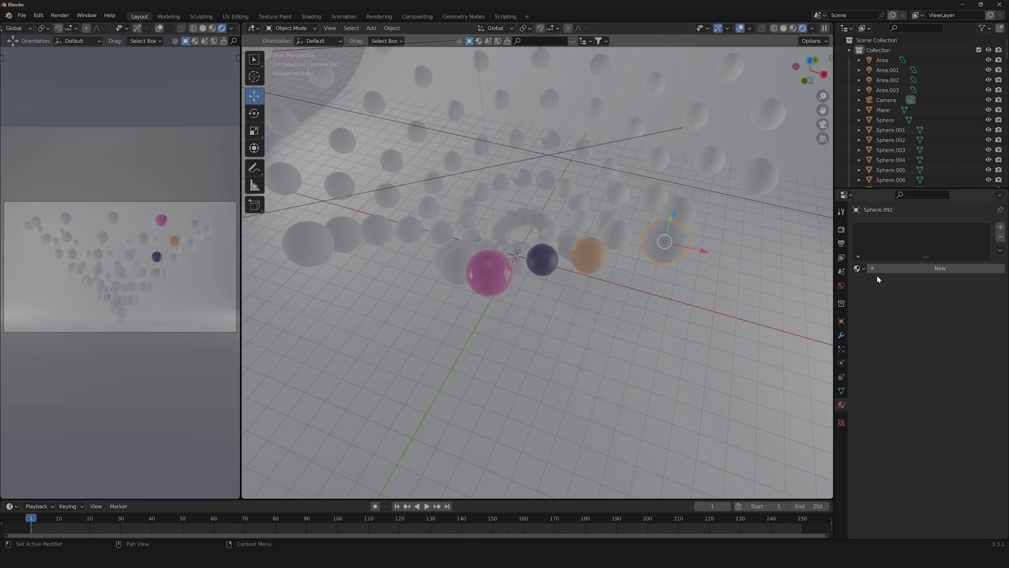
Add a material named Glass using a Glass BSDF surface with IOR about 1.2, then reselect the backdrop
{"action": "left_click", "coordinate": [896, 271]}
{"action": "double_click", "coordinate": [885, 230]}
{"action": "key", "text": "s"}
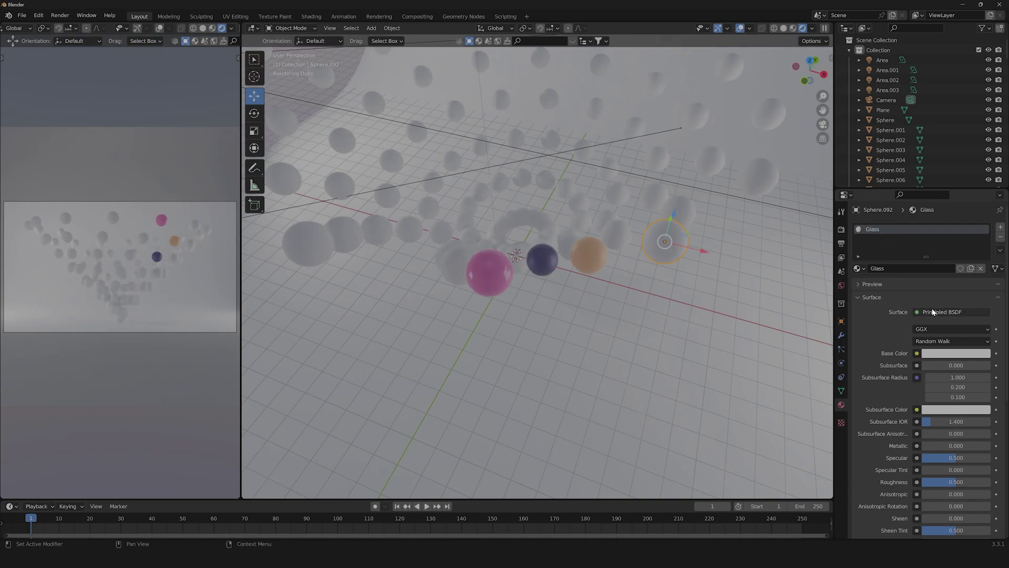
{"action": "left_click", "coordinate": [924, 313]}
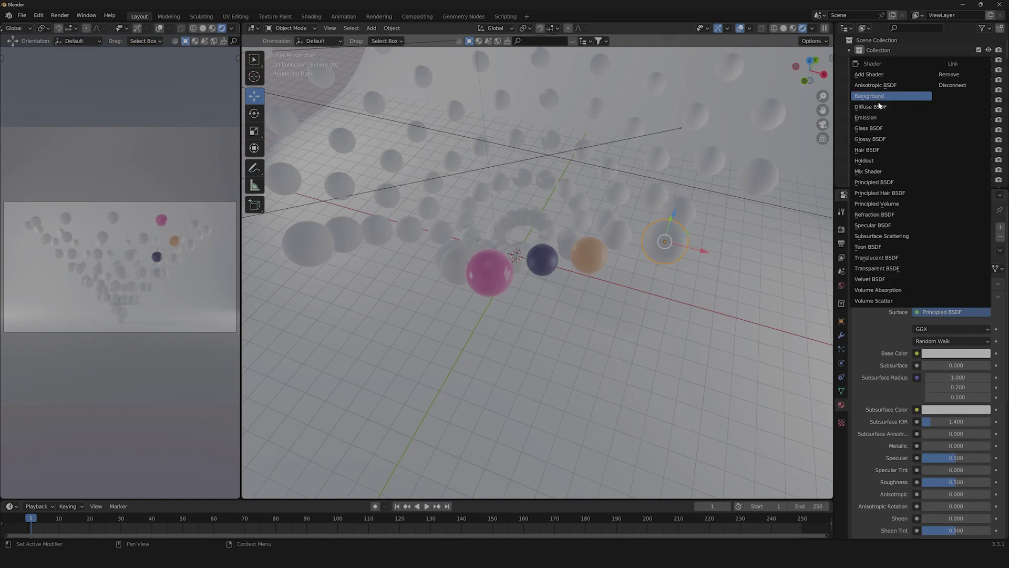
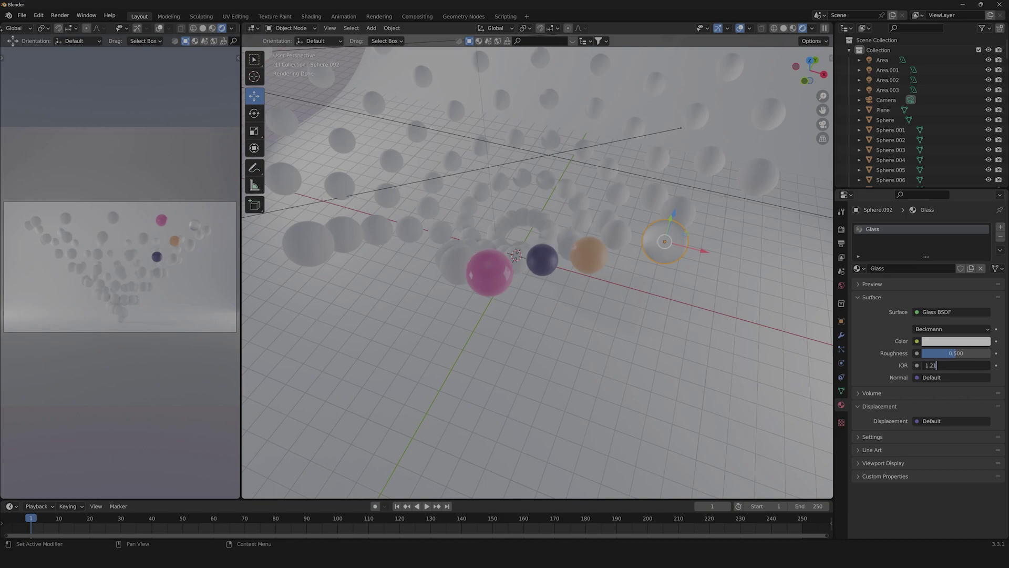
{"action": "left_click", "coordinate": [720, 259]}
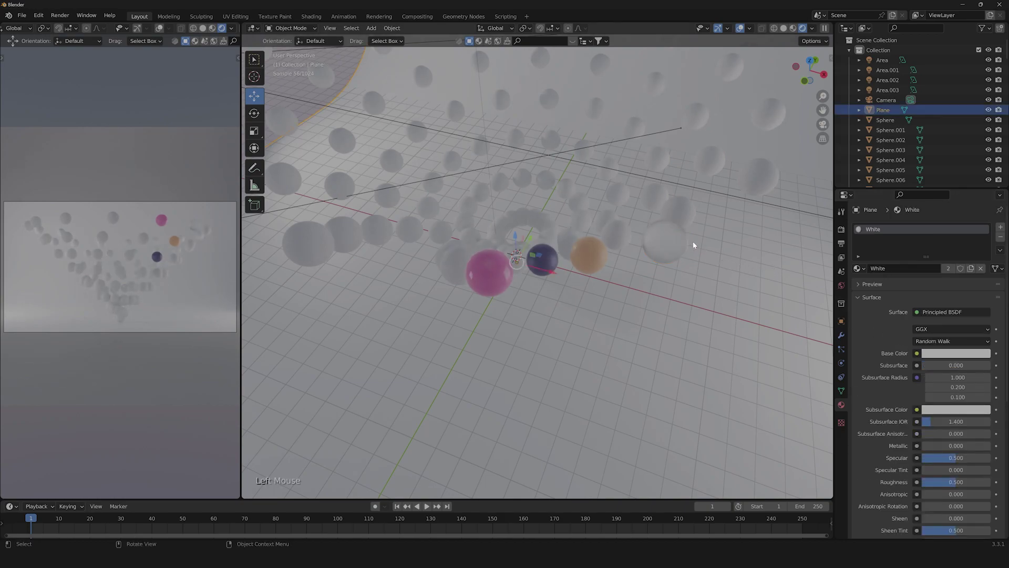
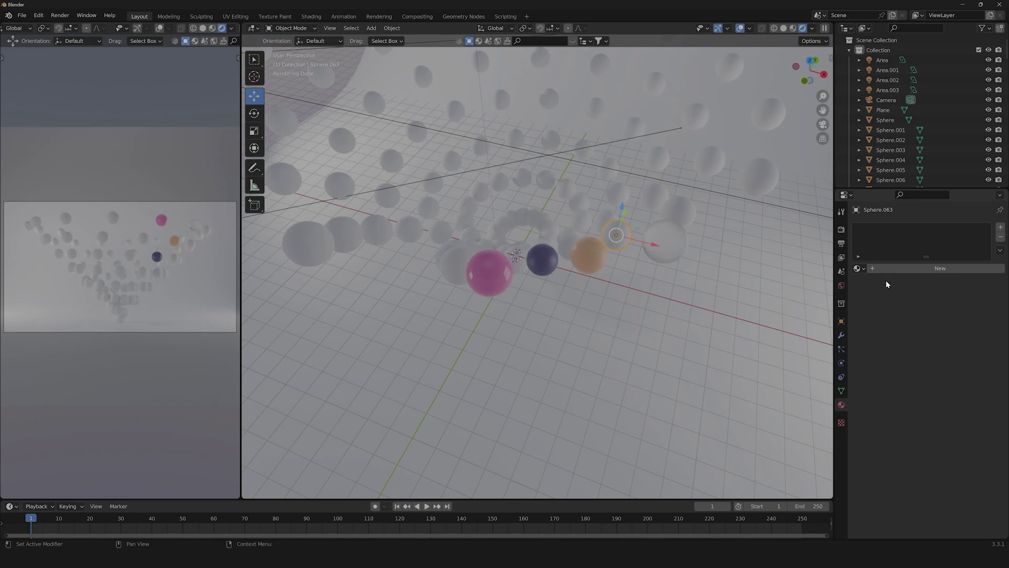
Add a material named Metal with Metallic 1, a pale tan tint and Roughness near 0.32
{"action": "left_click", "coordinate": [922, 274]}
{"action": "double_click", "coordinate": [881, 227]}
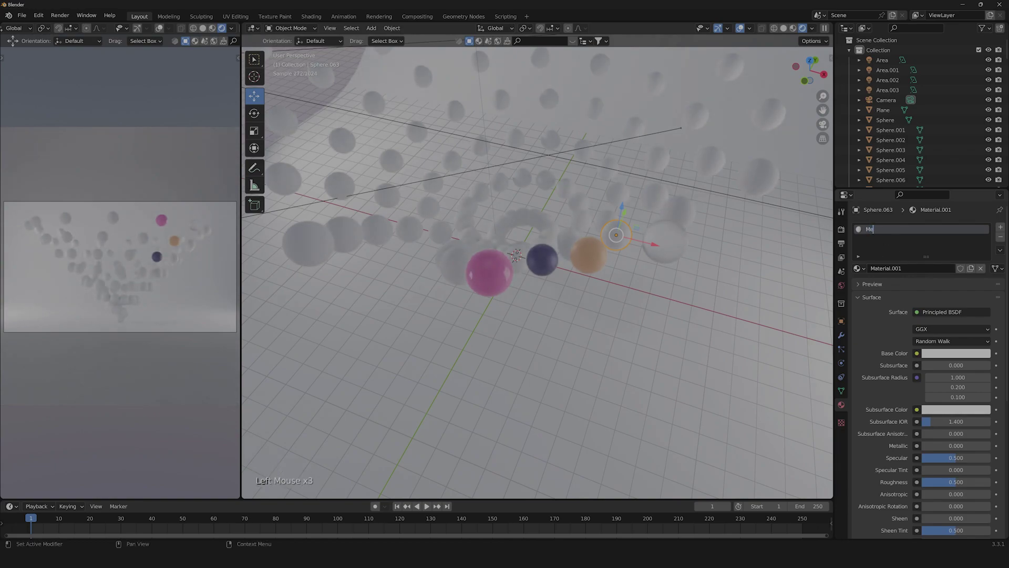
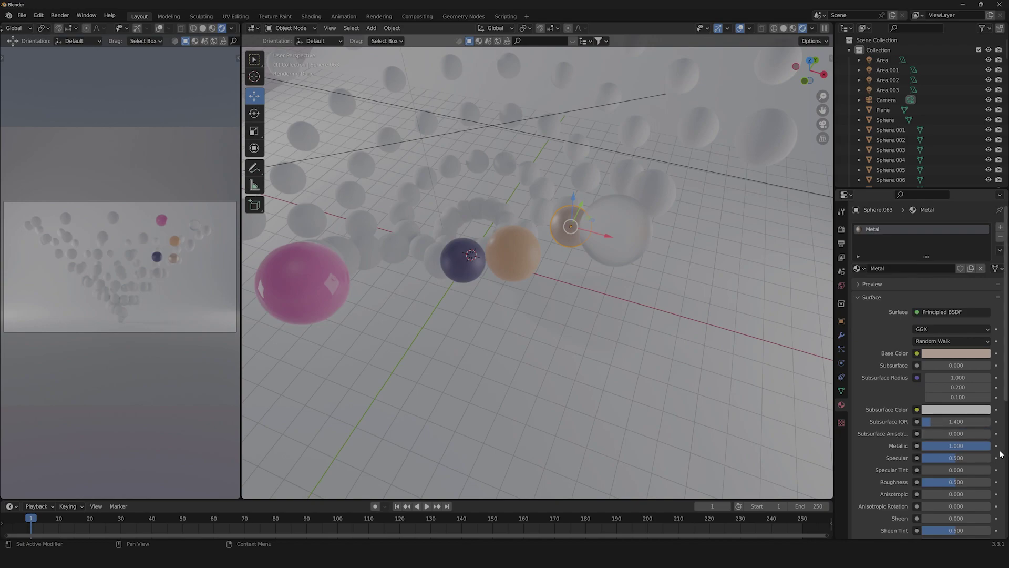
{"action": "left_click", "coordinate": [960, 484]}
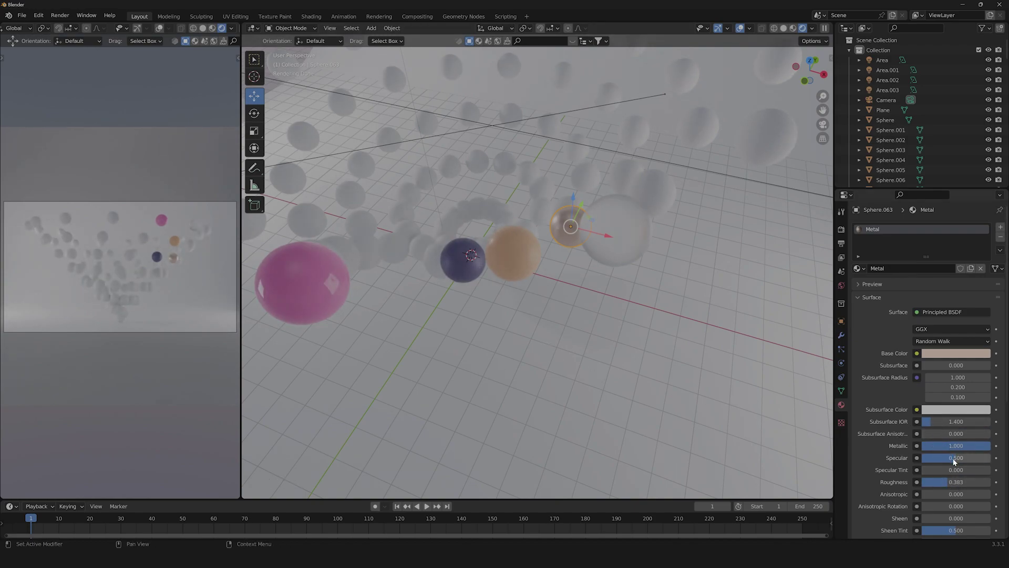
{"action": "left_click", "coordinate": [954, 485]}
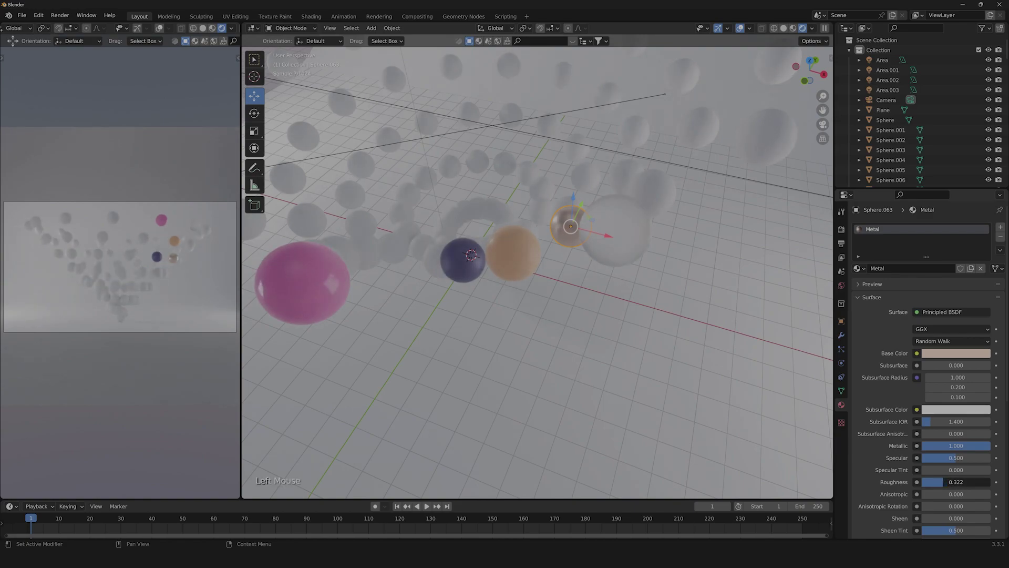
Write and run a Python script picking random bpy.data.materials for each sphere's first material slot
{"action": "left_click", "coordinate": [552, 287]}
{"action": "scroll", "scroll_direction": "down", "scroll_amount": 3}
{"action": "middle_click", "coordinate": [501, 305]}
{"action": "scroll", "scroll_direction": "up", "scroll_amount": 3}
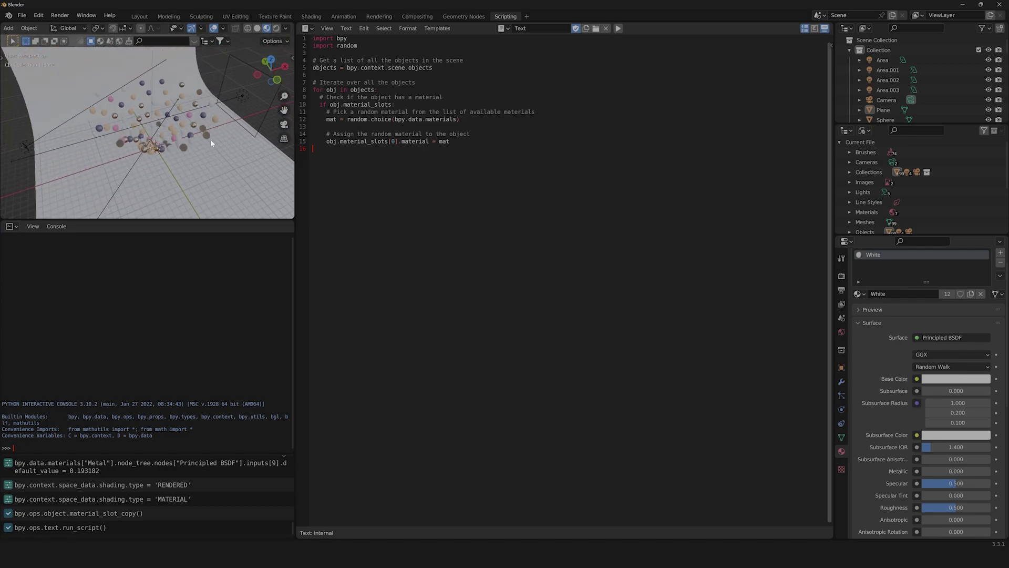
{"action": "scroll", "scroll_direction": "down", "scroll_amount": 3}
Select the curved backdrop Plane and give it a new light pink material named BG
{"action": "middle_click", "coordinate": [555, 217]}
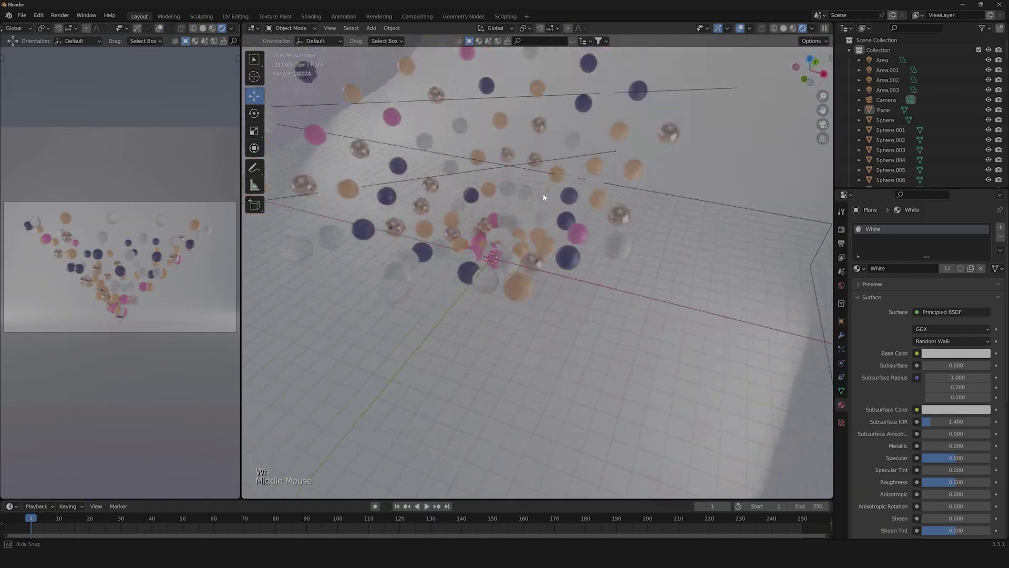
{"action": "scroll", "scroll_direction": "down", "scroll_amount": 3}
{"action": "middle_click", "coordinate": [500, 212]}
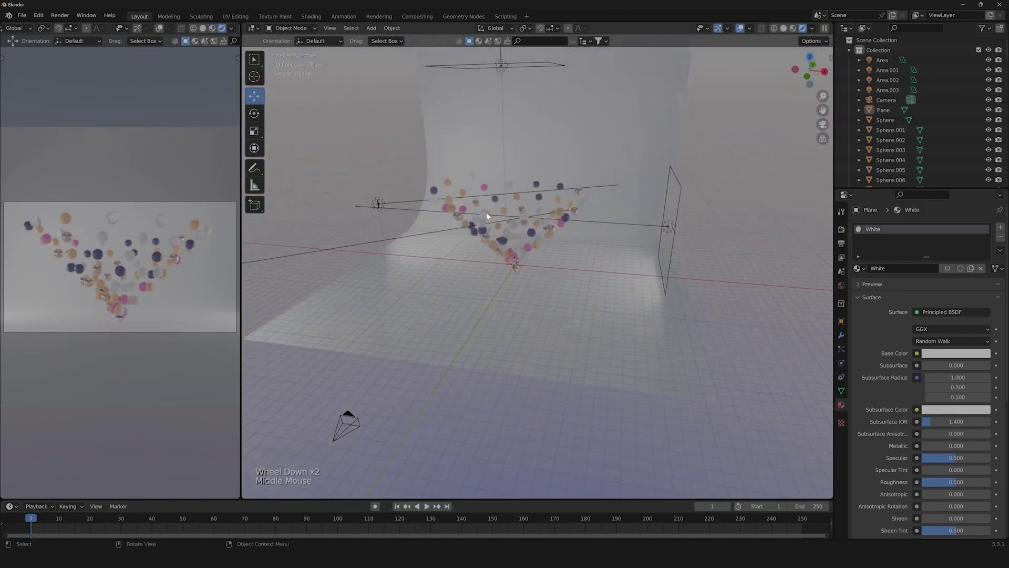
{"action": "scroll", "scroll_direction": "up", "scroll_amount": 3}
{"action": "scroll", "scroll_direction": "down", "scroll_amount": 3}
{"action": "left_click", "coordinate": [663, 205]}
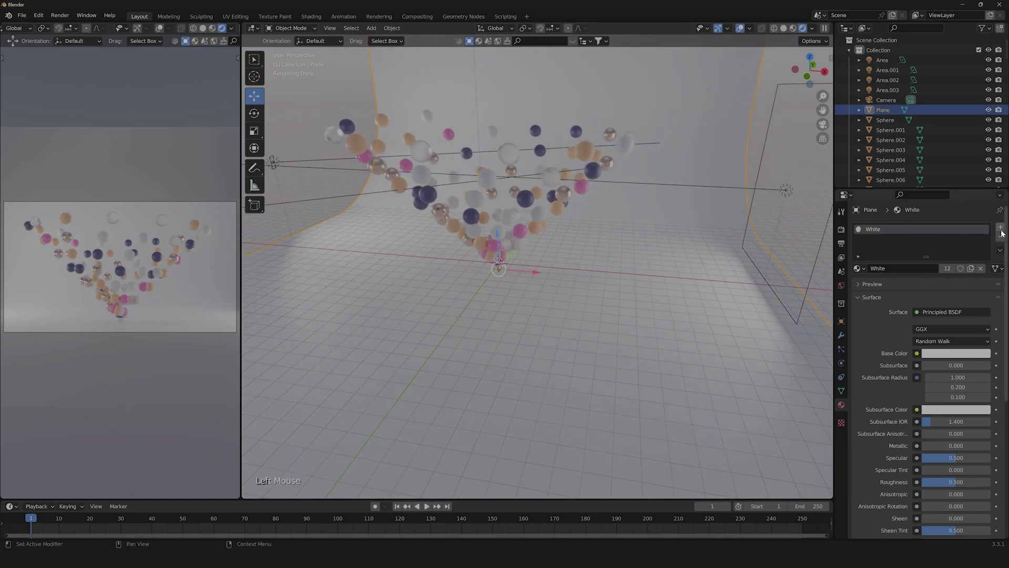
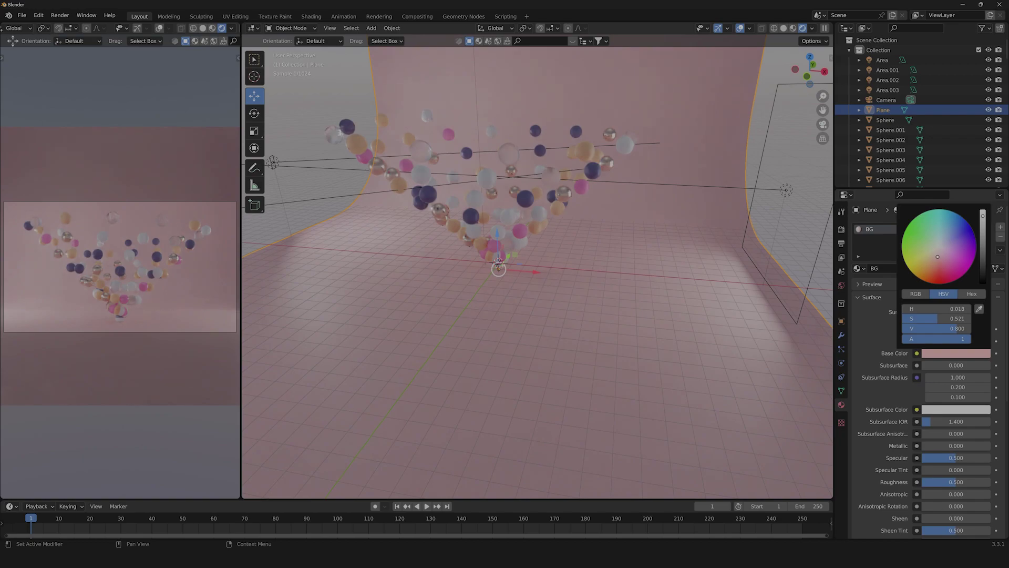
{"action": "scroll", "scroll_direction": "up", "scroll_amount": 3}
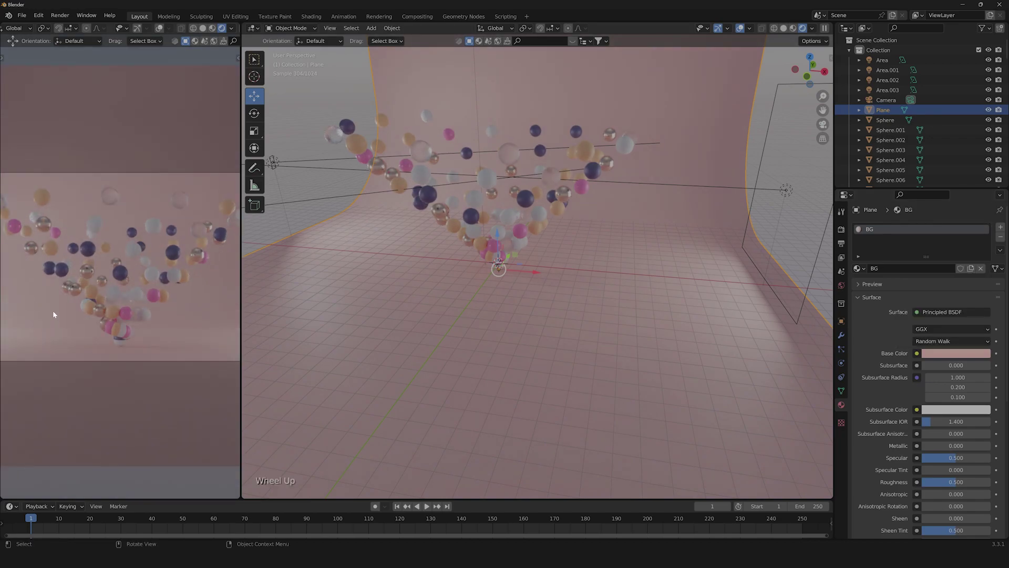
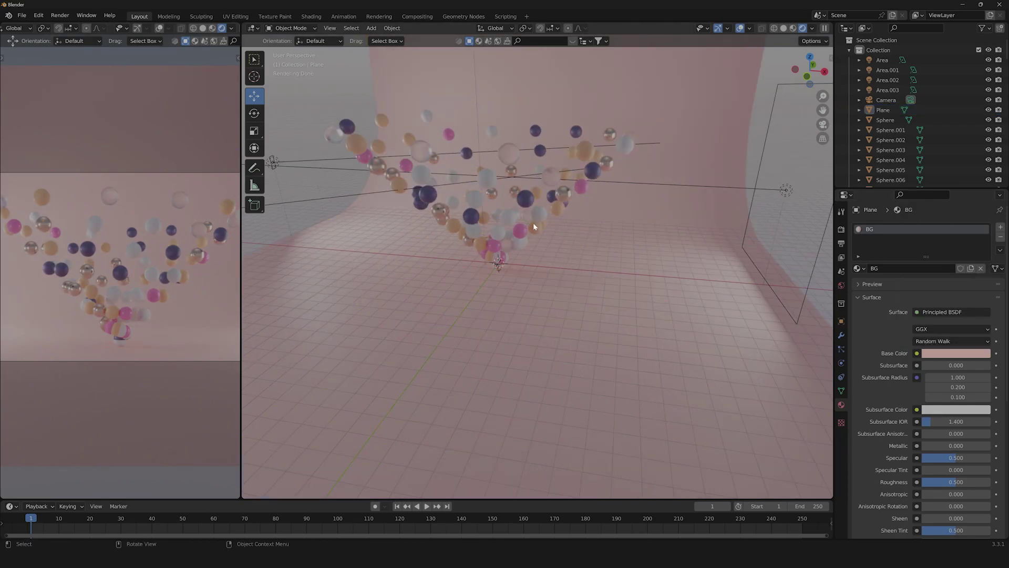
{"action": "middle_click", "coordinate": [543, 224]}
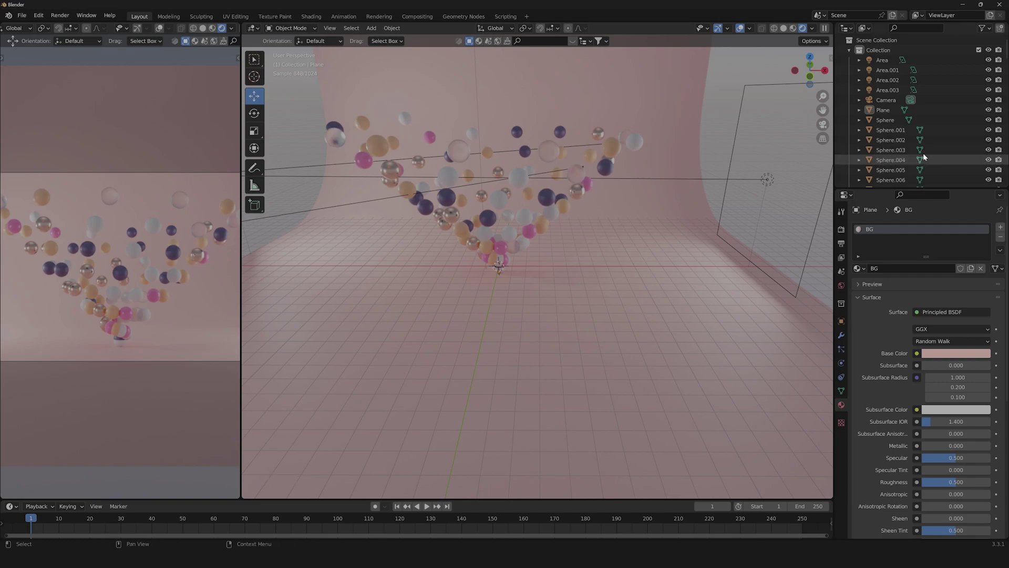
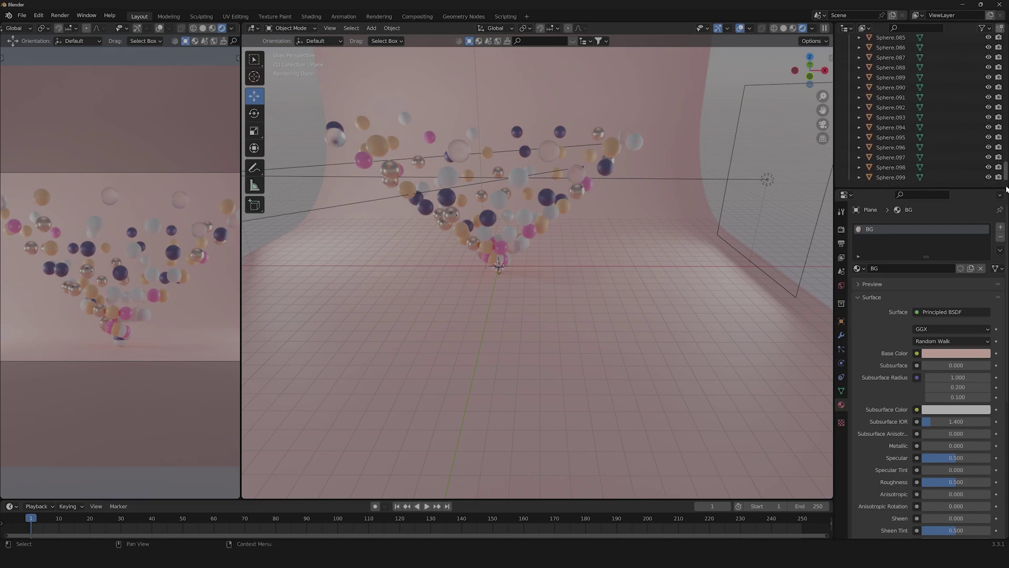
Select Sphere.099 through Sphere in the Outliner with Sphere active and Join them (Ctrl+J)
{"action": "left_click", "coordinate": [883, 180]}
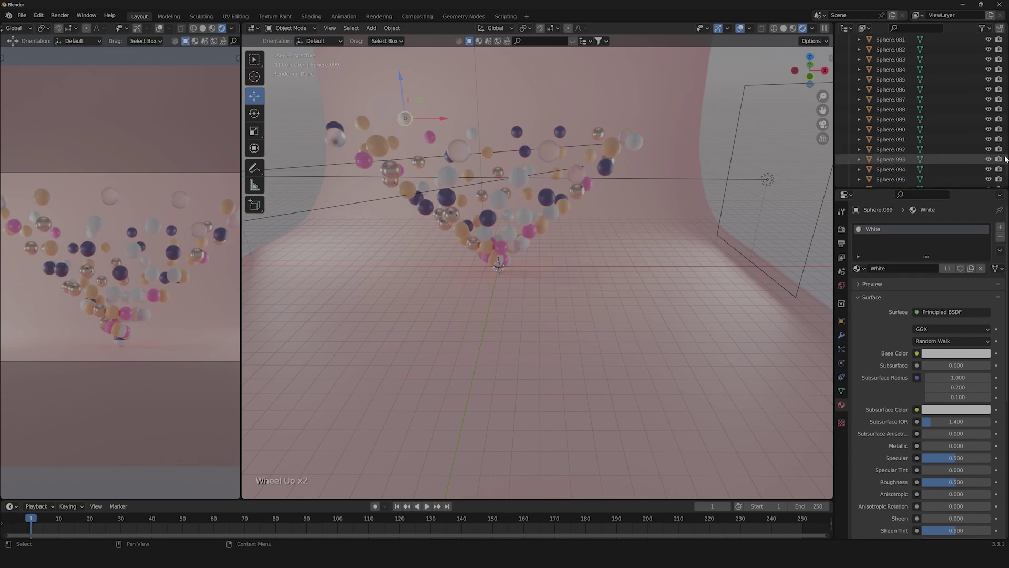
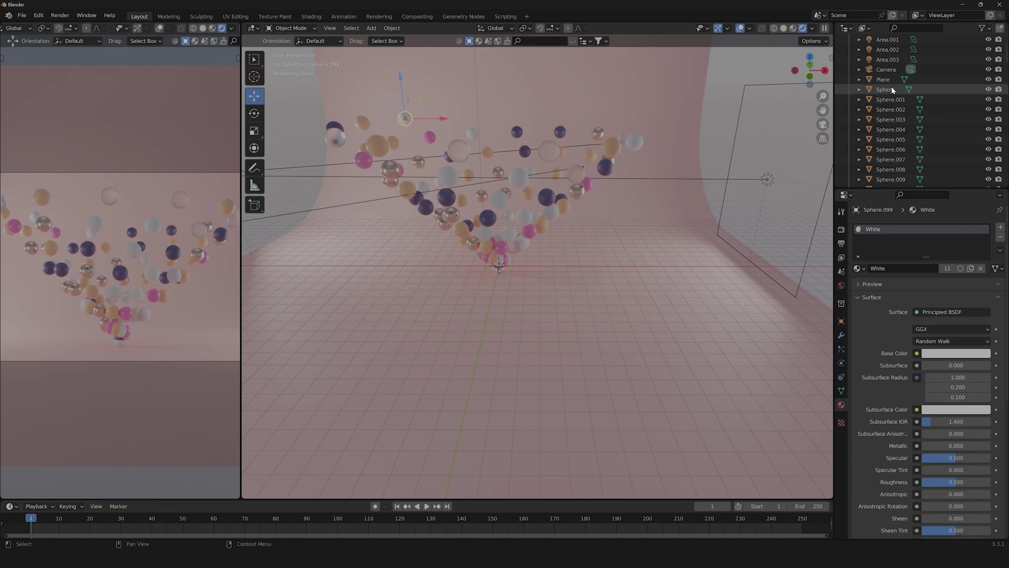
{"action": "left_click", "coordinate": [896, 100]}
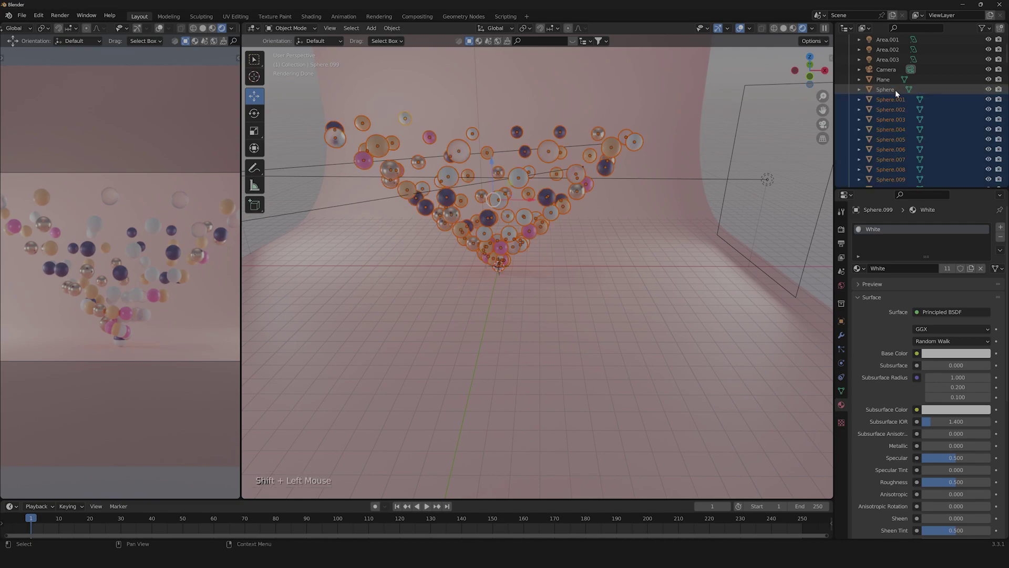
{"action": "left_click", "coordinate": [895, 92]}
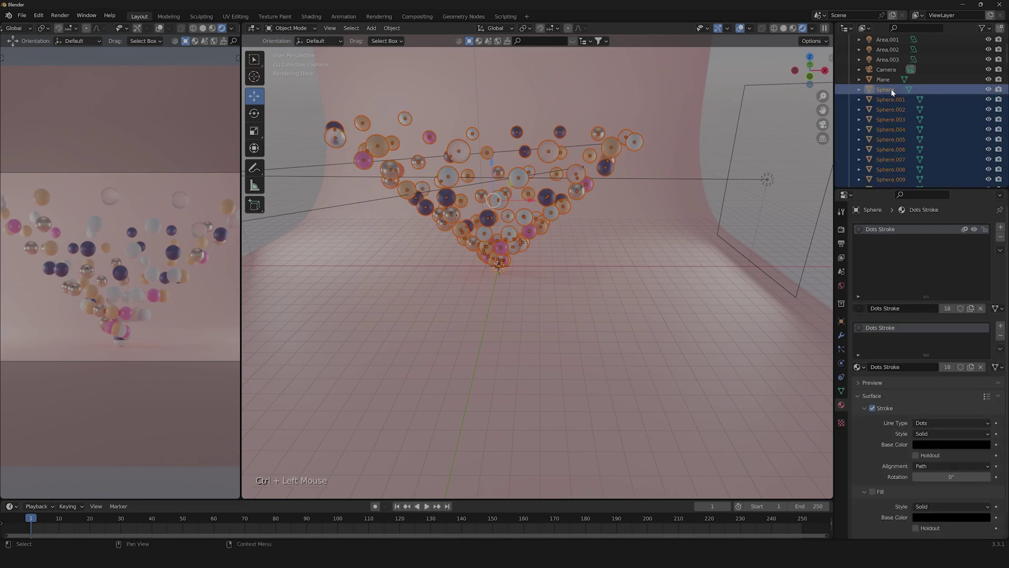
{"action": "right_click", "coordinate": [519, 200]}
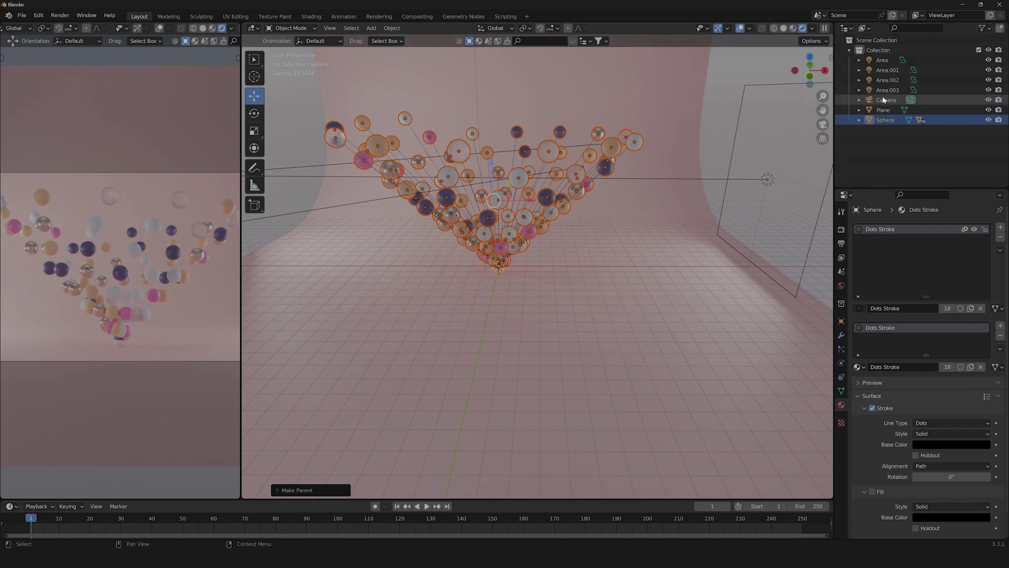
{"action": "left_click", "coordinate": [890, 121]}
Test-move the joined spheres to confirm they shift together, undo the move and deselect
{"action": "key", "text": "g"}
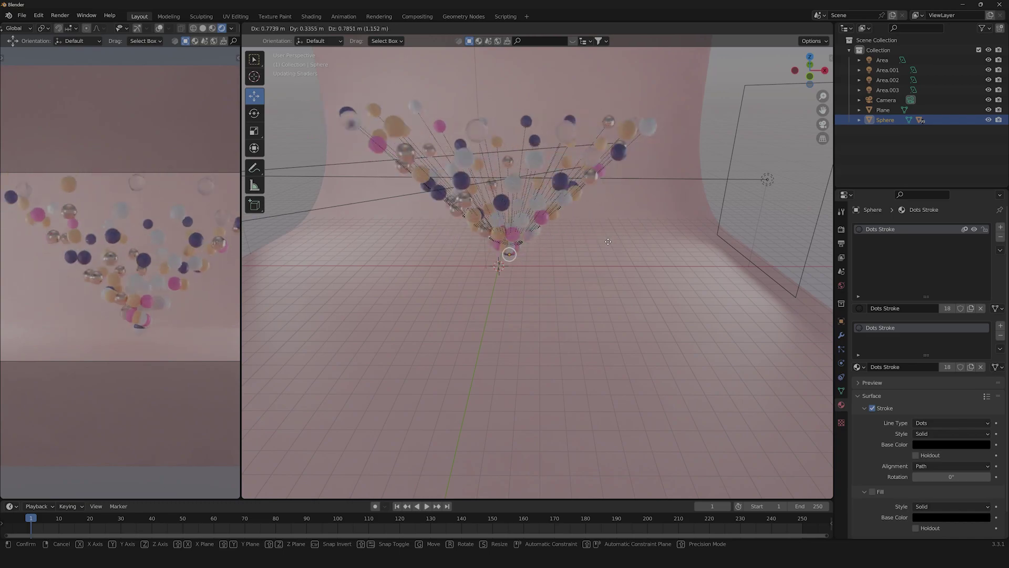
{"action": "left_click", "coordinate": [609, 233]}
{"action": "key", "text": "ctrl+z"}
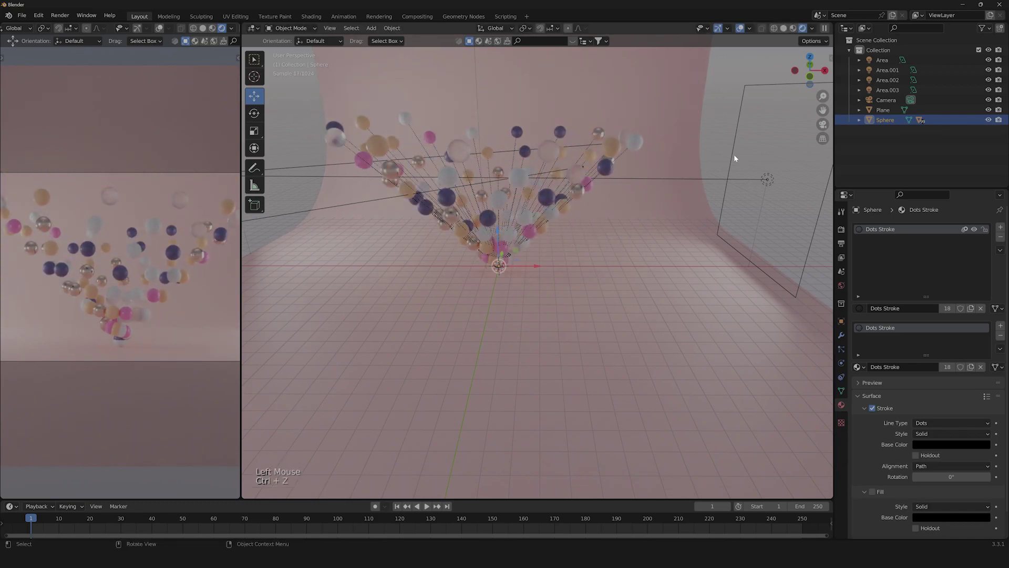
{"action": "left_click", "coordinate": [723, 137]}
{"action": "scroll", "scroll_direction": "up", "scroll_amount": 3}
{"action": "scroll", "scroll_direction": "down", "scroll_amount": 3}
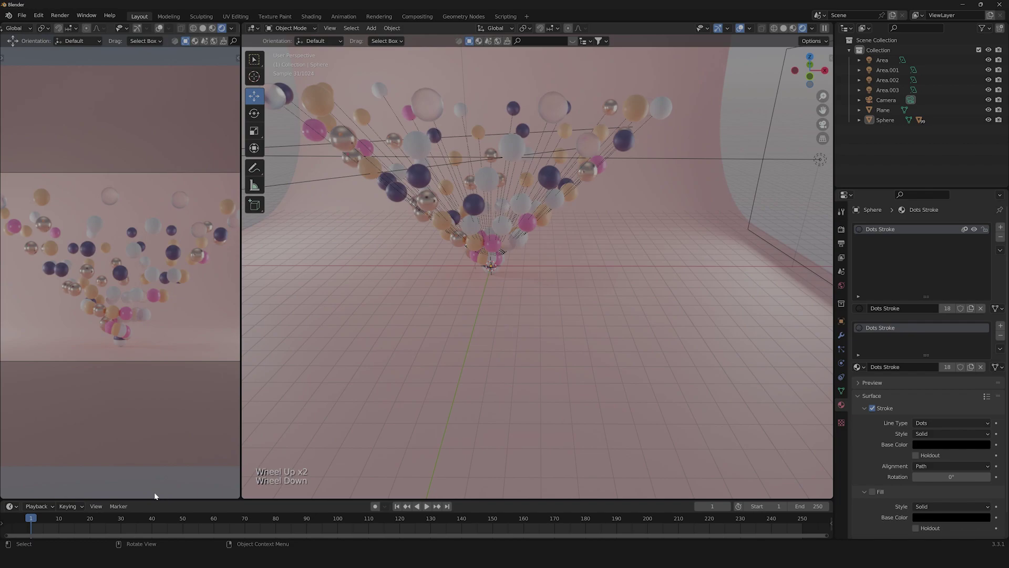
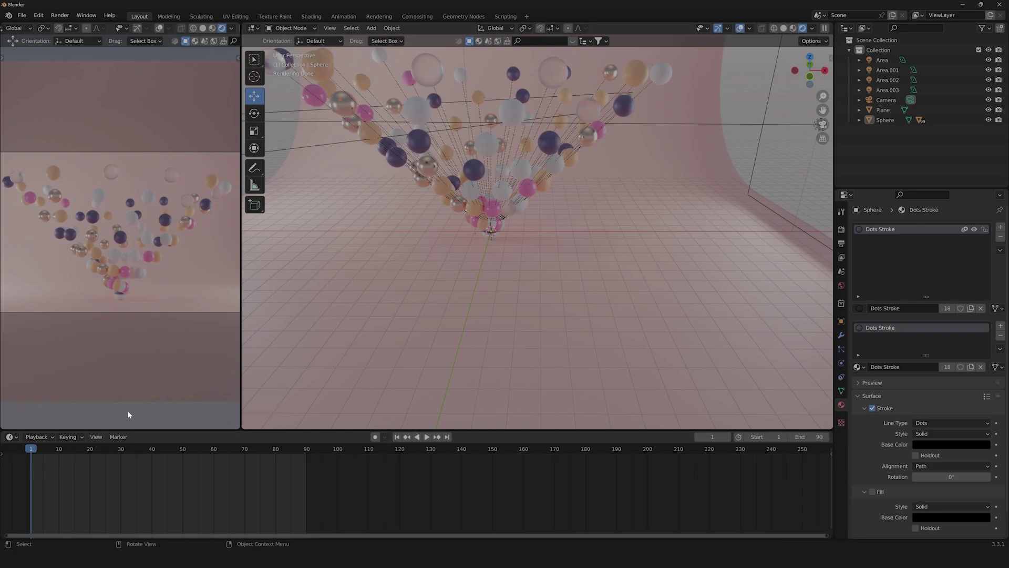
Set the timeline End to 90, select the joined Sphere and bring up the Insert Keyframe menu with I
{"action": "scroll", "scroll_direction": "down", "scroll_amount": 3}
{"action": "middle_click", "coordinate": [496, 238]}
{"action": "scroll", "scroll_direction": "up", "scroll_amount": 3}
{"action": "middle_click", "coordinate": [515, 247]}
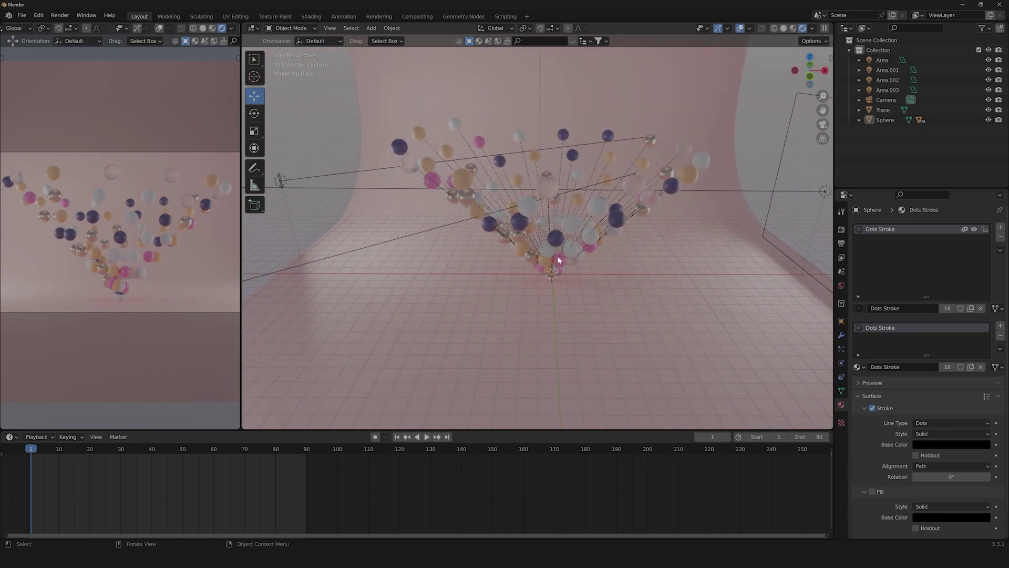
{"action": "left_click", "coordinate": [888, 121]}
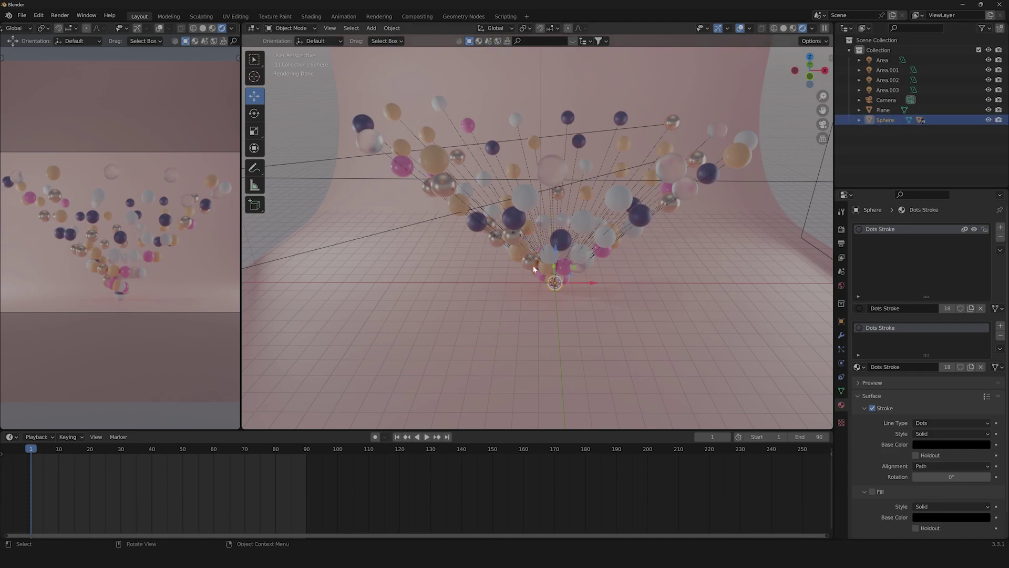
{"action": "left_click", "coordinate": [304, 206]}
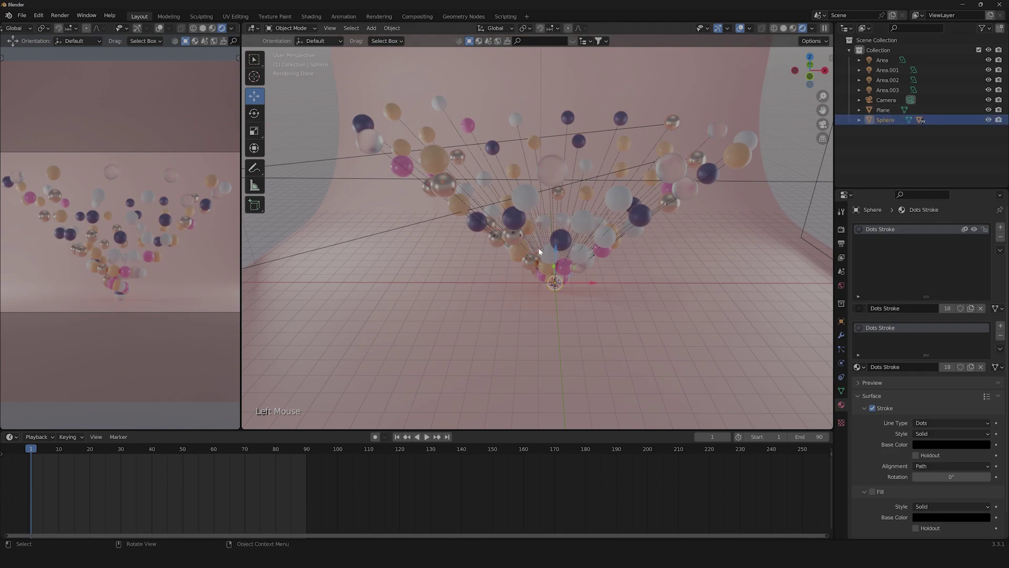